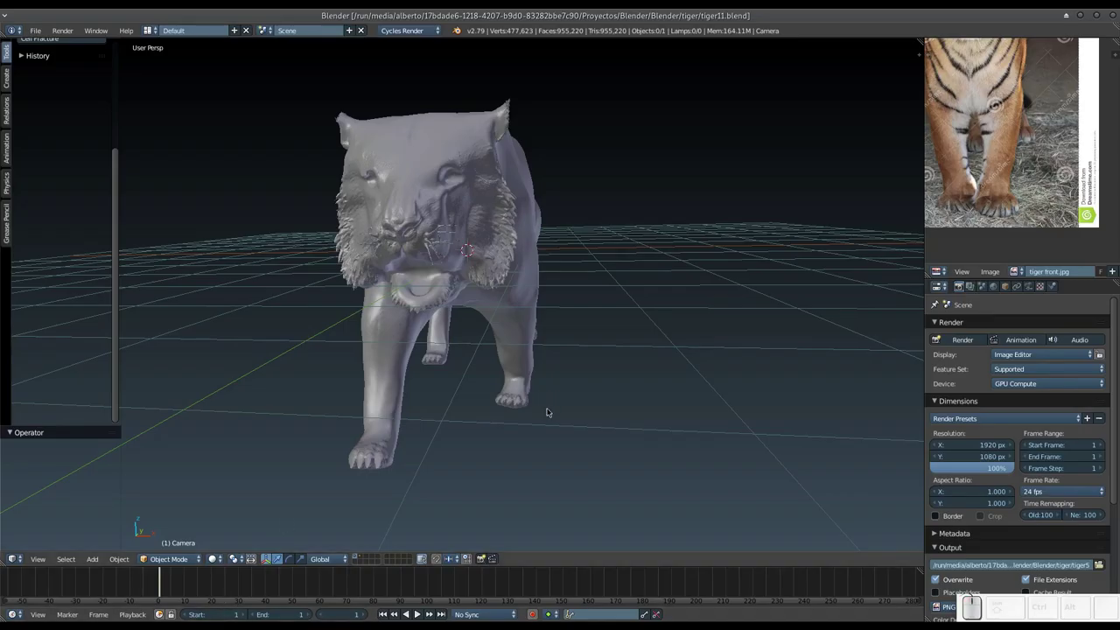
Select the tiger sculpt and reveal the tool shelf with the 3D printing tools.
{"action": "left_click", "coordinate": [546, 346]}
{"action": "middle_click", "coordinate": [534, 356]}
{"action": "left_click_drag", "start_coordinate": [540, 362], "coordinate": [577, 338]}
{"action": "left_click_drag", "start_coordinate": [579, 338], "coordinate": [577, 327]}
{"action": "middle_click", "coordinate": [581, 325]}
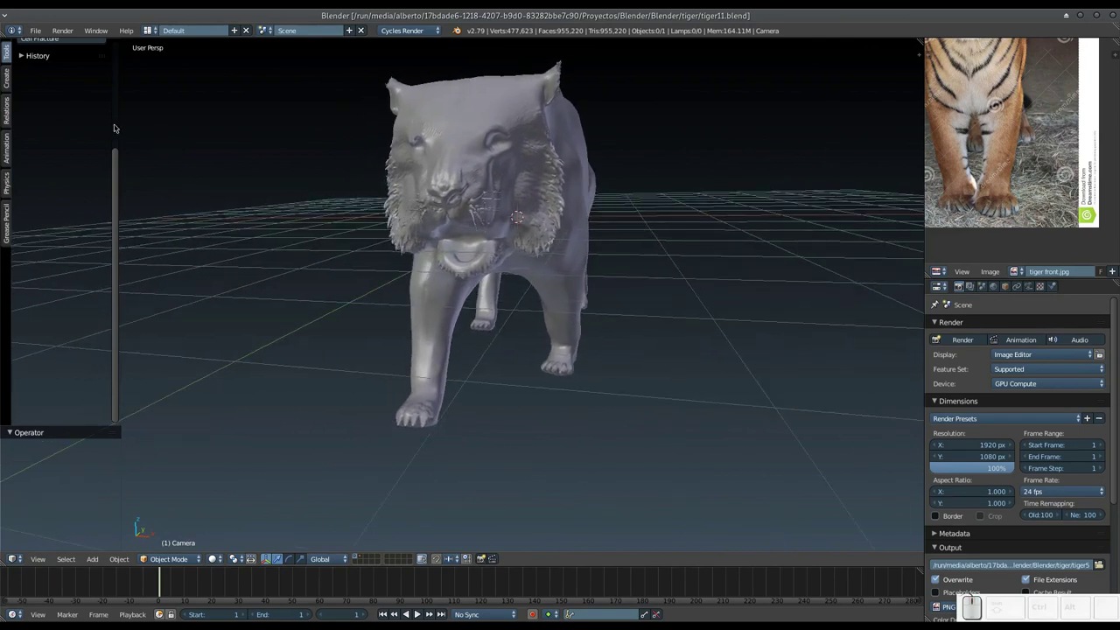
{"action": "left_click", "coordinate": [113, 131]}
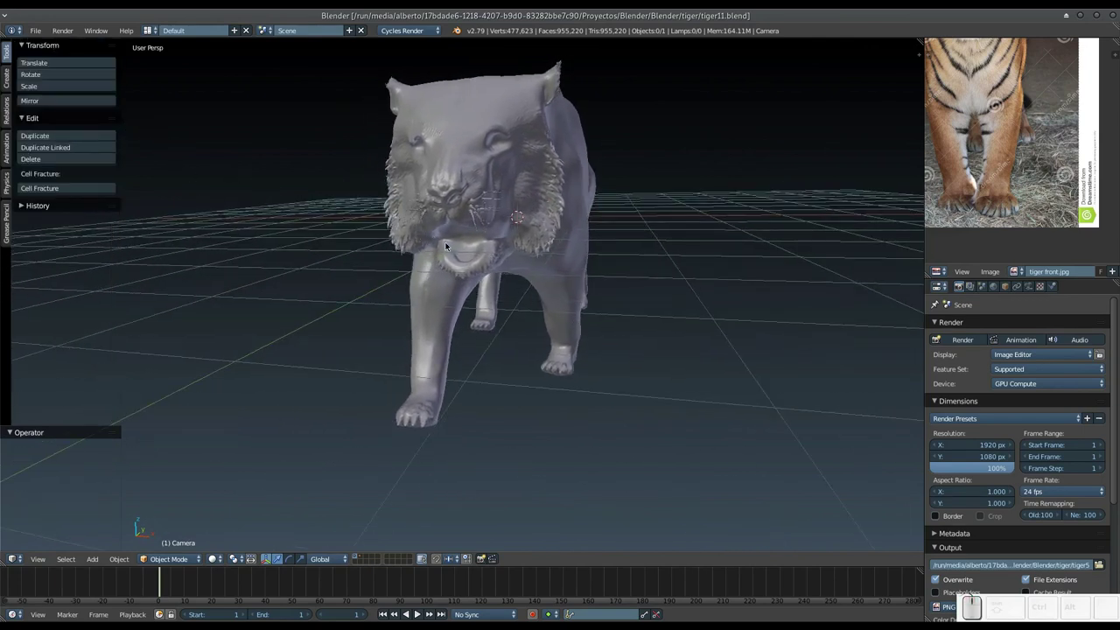
Orbit the view to face the tiger head-on and level it.
{"action": "left_click_drag", "start_coordinate": [591, 335], "coordinate": [590, 331]}
{"action": "middle_click", "coordinate": [591, 334]}
{"action": "middle_click", "coordinate": [590, 332]}
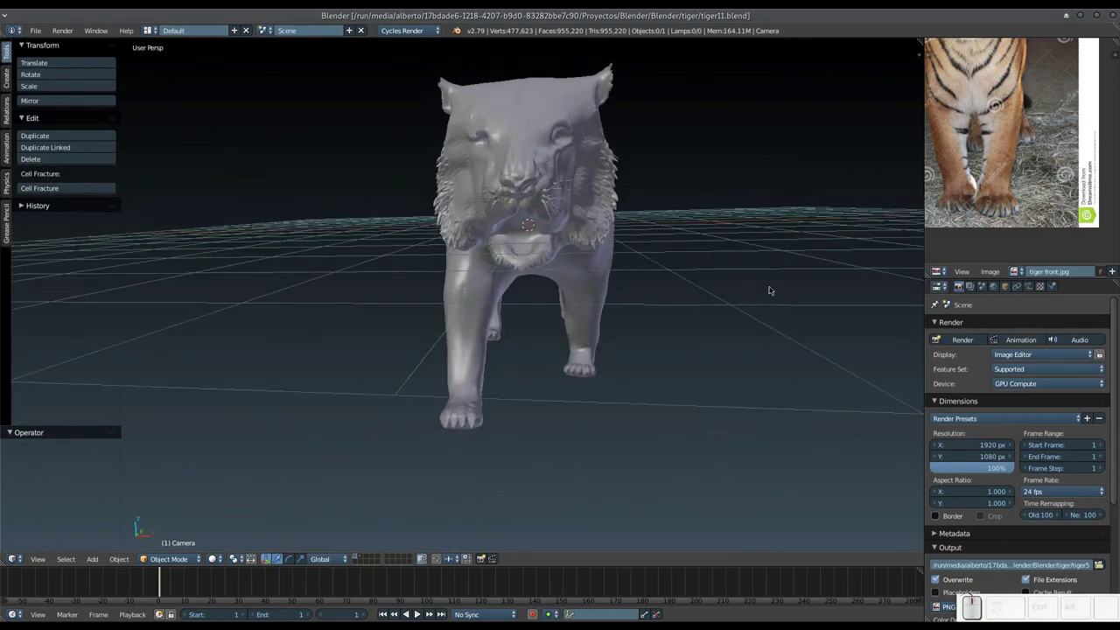
{"action": "left_click_drag", "start_coordinate": [684, 308], "coordinate": [686, 299]}
{"action": "left_click_drag", "start_coordinate": [685, 304], "coordinate": [659, 304]}
Add a Decimate modifier to the tiger from the Modifiers properties, showing 955,220 faces.
{"action": "left_click", "coordinate": [595, 260]}
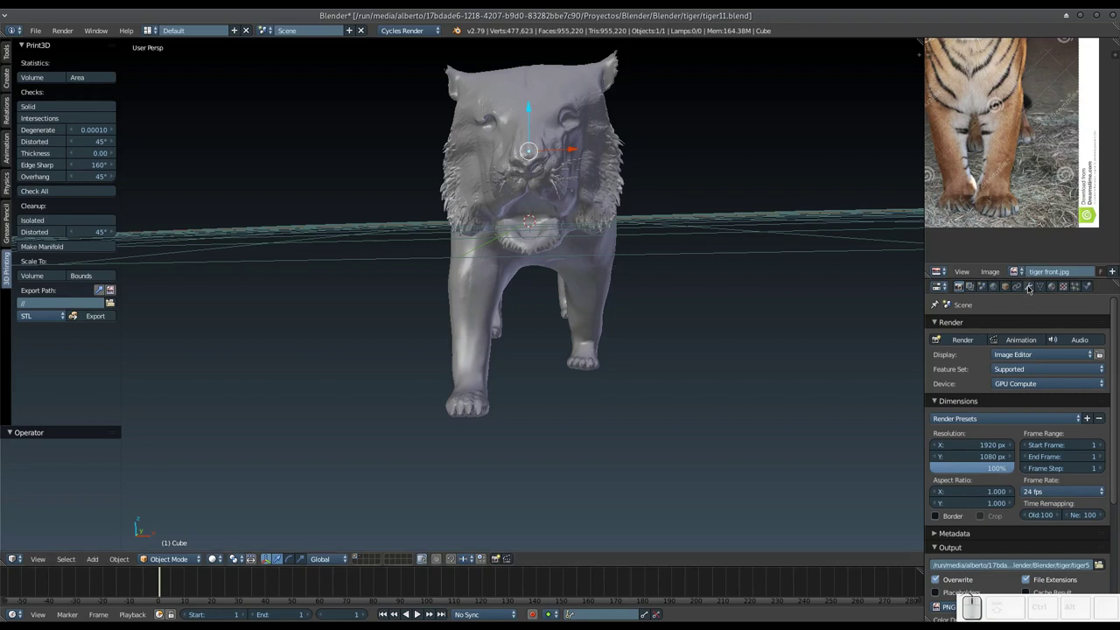
{"action": "left_click", "coordinate": [1035, 285]}
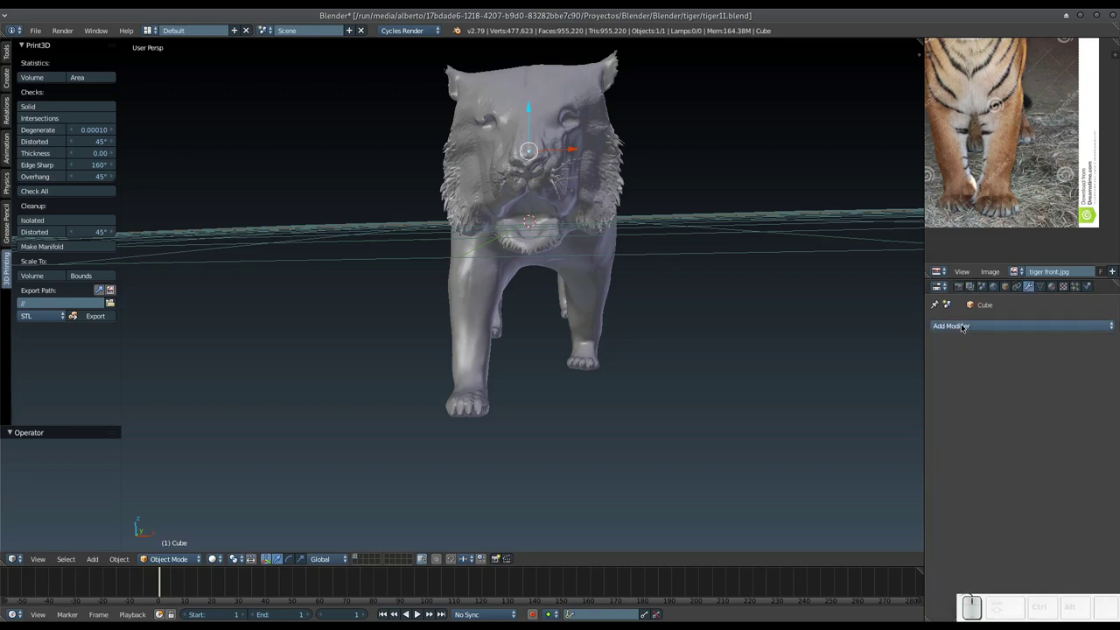
{"action": "left_click", "coordinate": [968, 326]}
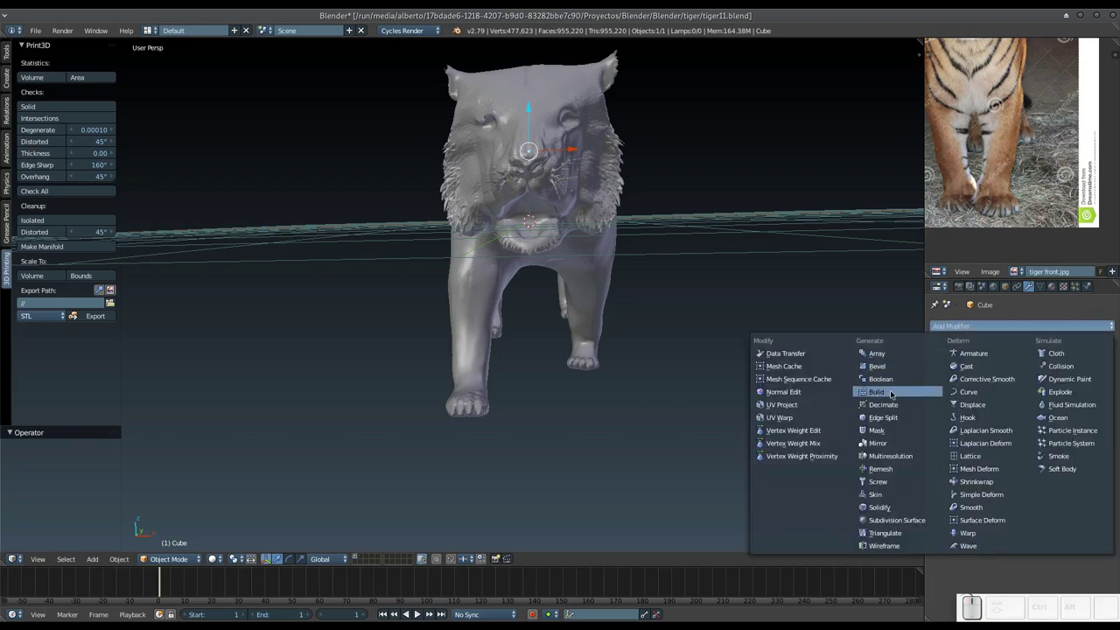
{"action": "left_click", "coordinate": [884, 405]}
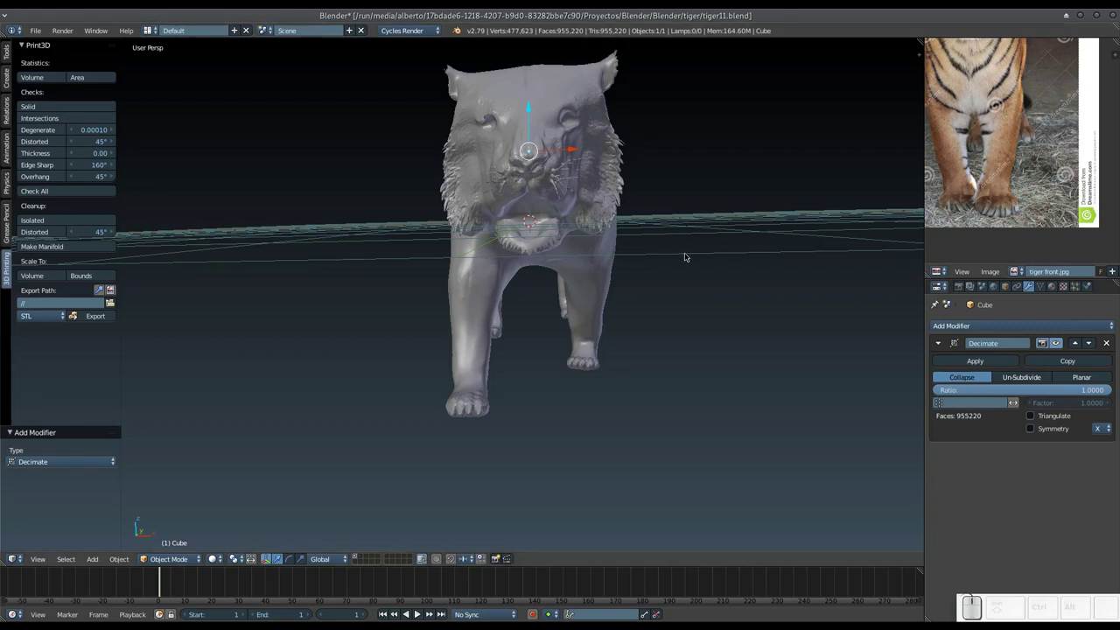
Set the Decimate ratio to 0.1, reducing the tiger to 95,522 faces, and inspect it.
{"action": "left_click_drag", "start_coordinate": [683, 261], "coordinate": [681, 262]}
{"action": "middle_click", "coordinate": [686, 258]}
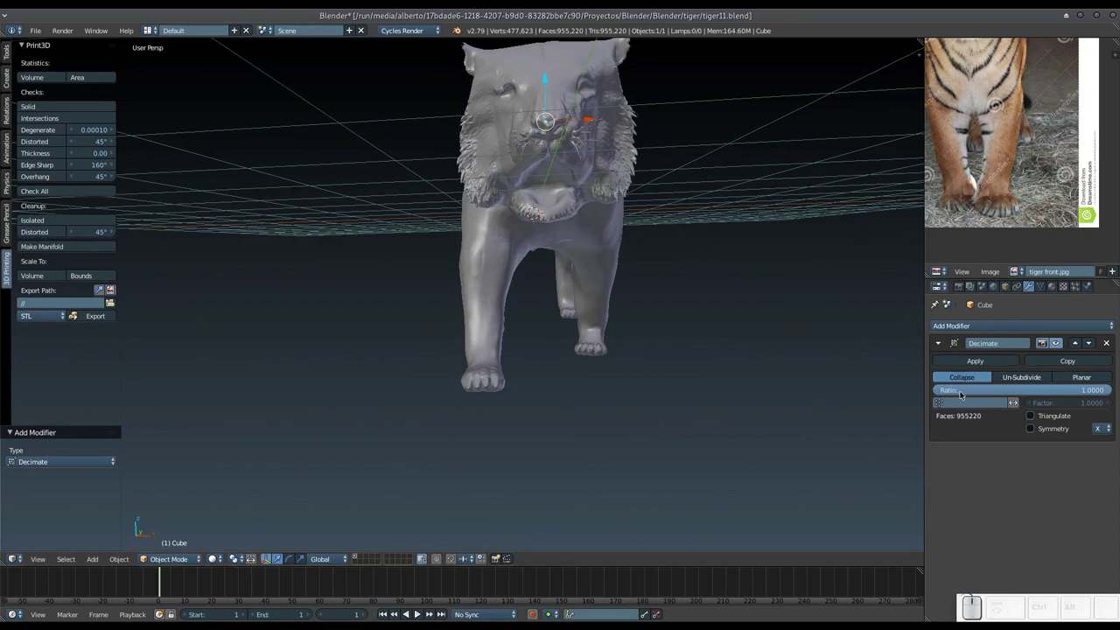
{"action": "left_click", "coordinate": [964, 394]}
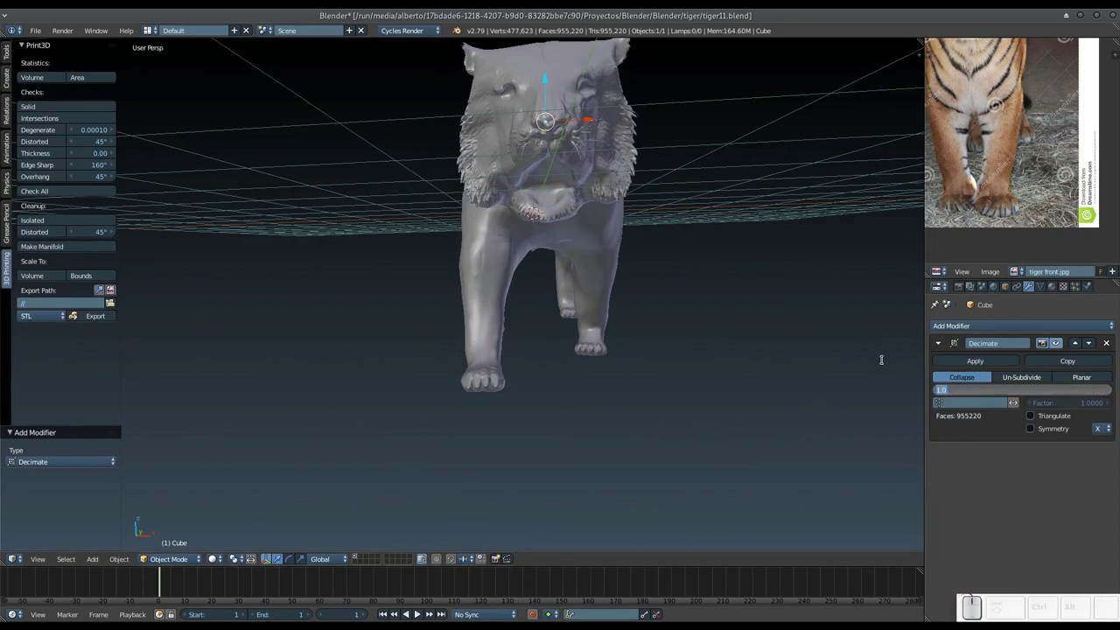
{"action": "key", "text": "KP_Decimal"}
{"action": "key", "text": "KP_1"}
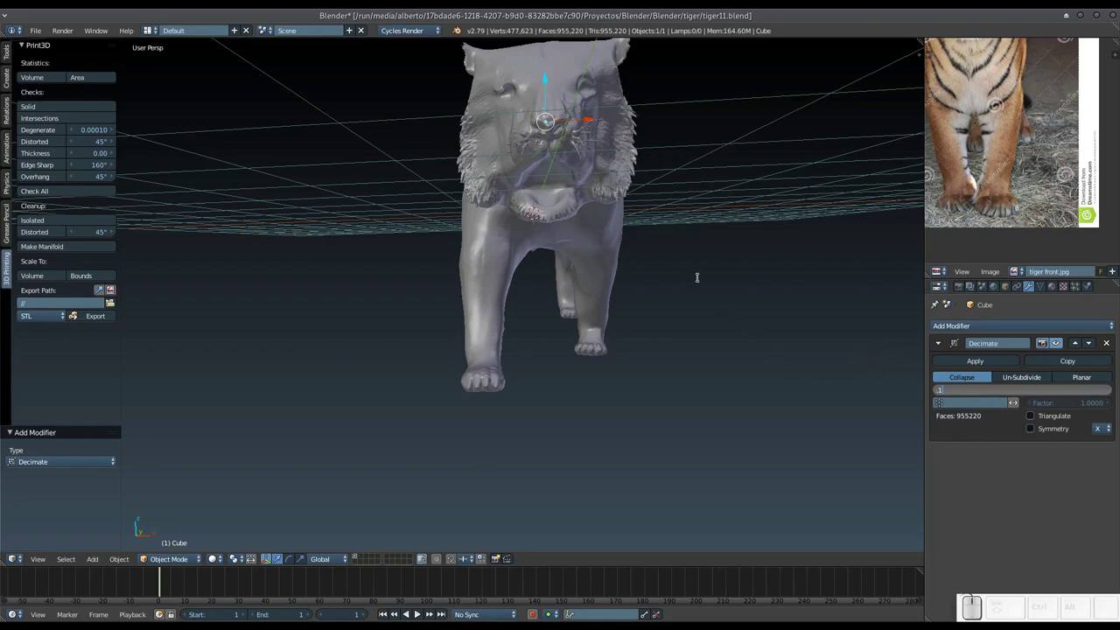
{"action": "key", "text": "KP_Enter"}
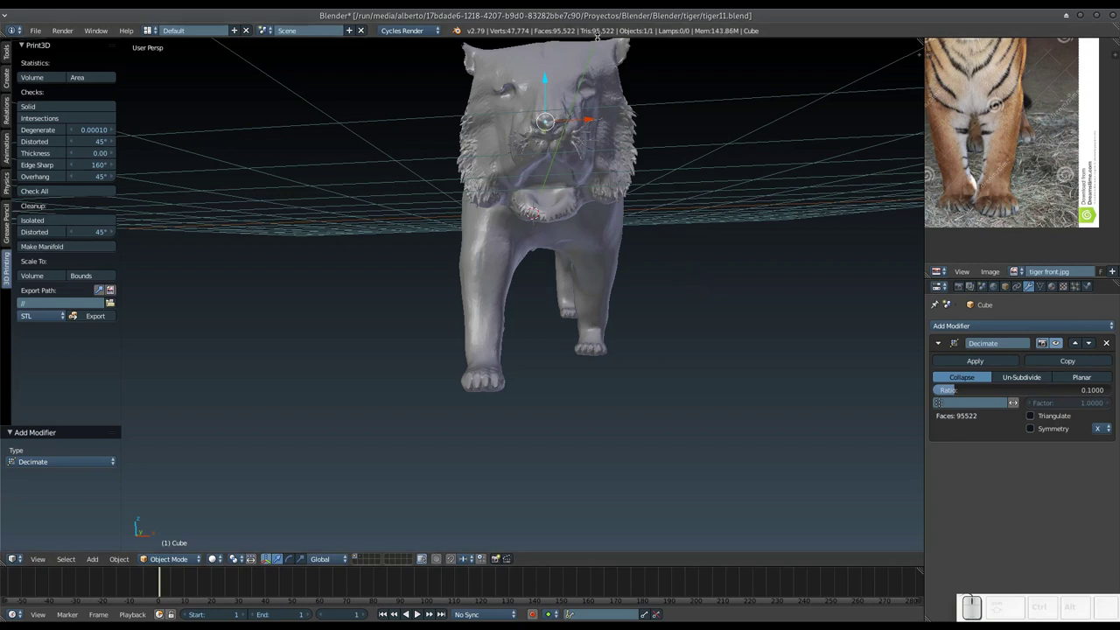
{"action": "left_click_drag", "start_coordinate": [600, 185], "coordinate": [589, 180]}
{"action": "left_click_drag", "start_coordinate": [591, 191], "coordinate": [581, 228]}
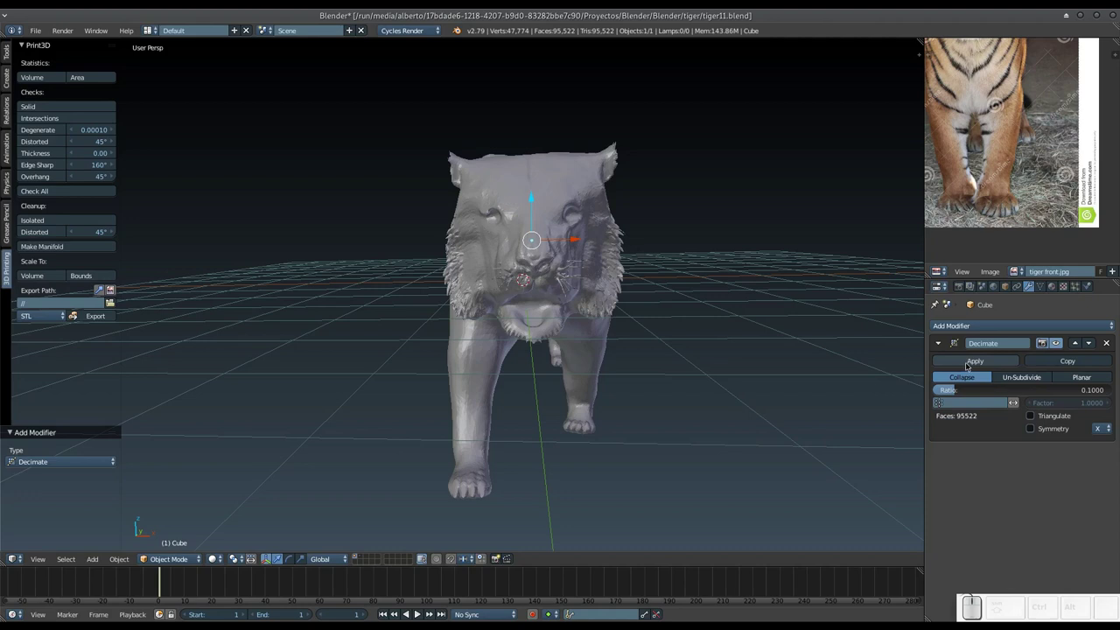
Apply the Decimate modifier so the tiger keeps 95,522 faces permanently.
{"action": "left_click", "coordinate": [974, 363]}
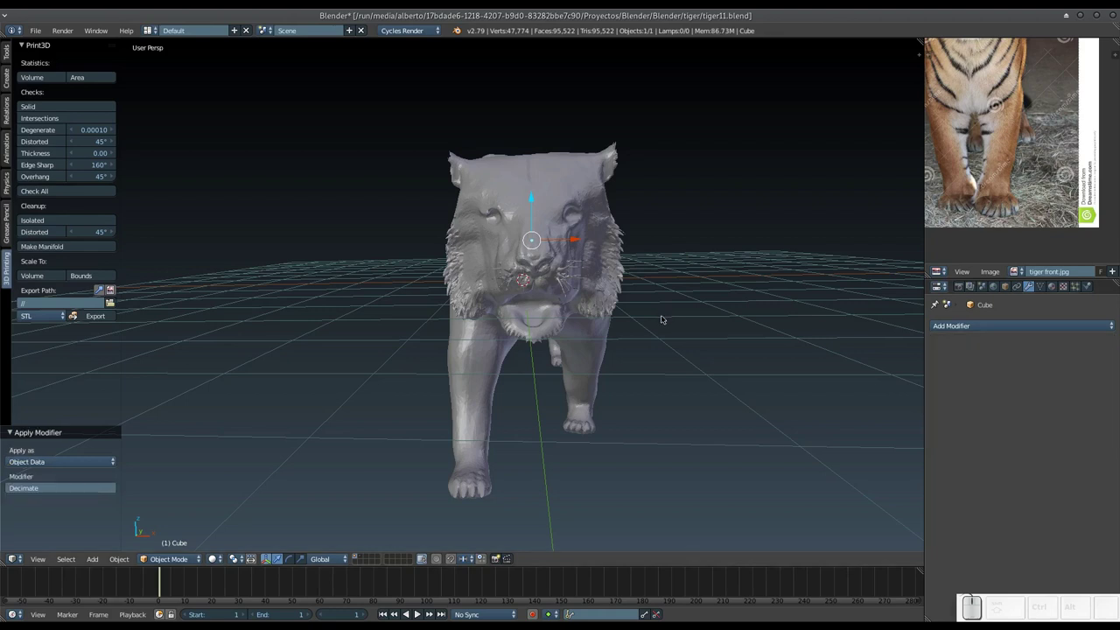
{"action": "left_click_drag", "start_coordinate": [652, 320], "coordinate": [624, 304]}
{"action": "middle_click", "coordinate": [550, 257]}
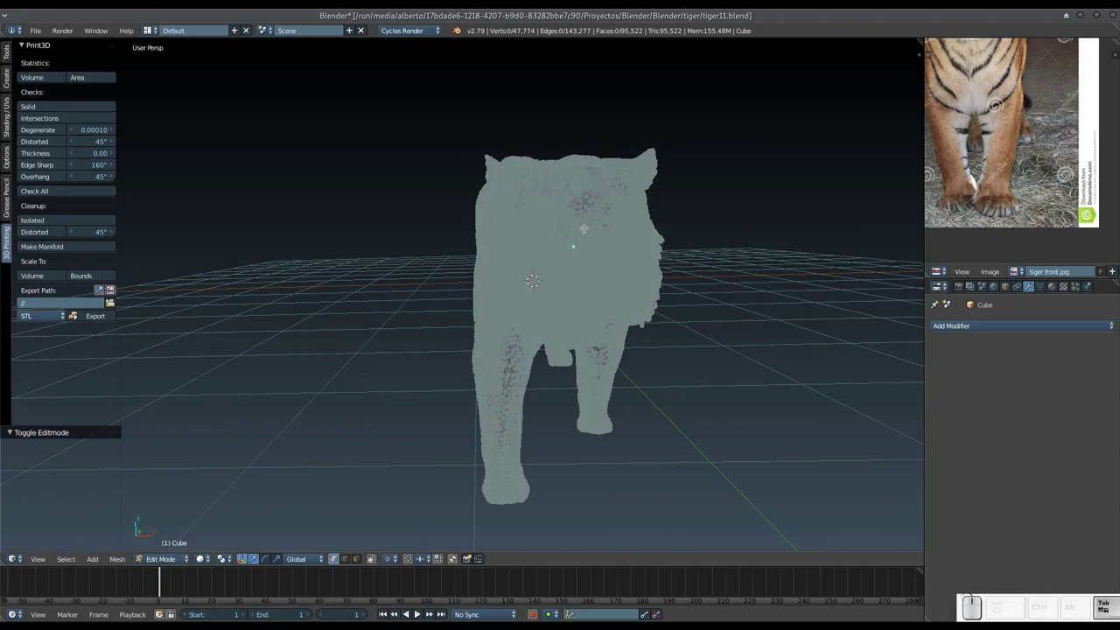
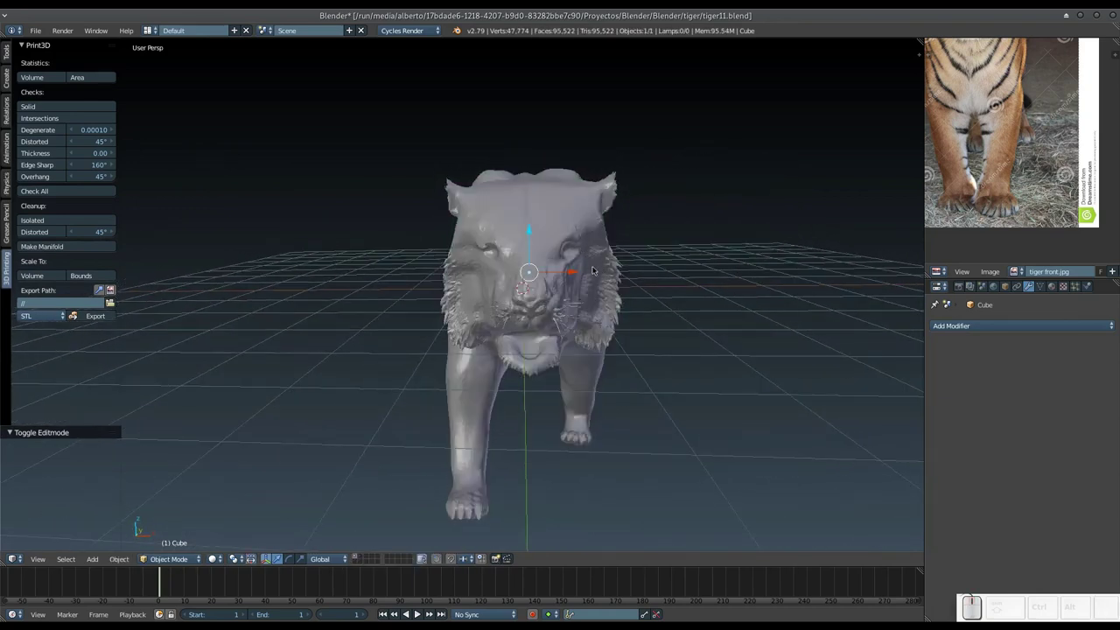
{"action": "left_click_drag", "start_coordinate": [595, 279], "coordinate": [501, 268]}
Check the reduced mesh density in Edit Mode, then return to Object Mode facing front.
{"action": "key", "text": "Tab"}
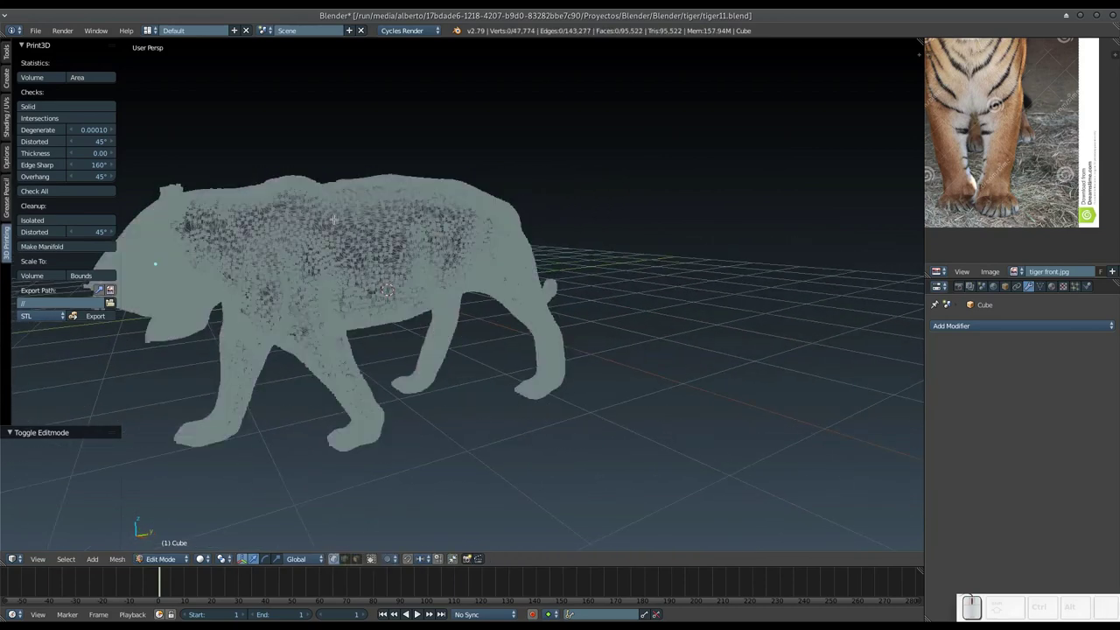
{"action": "key", "text": "Tab"}
{"action": "left_click_drag", "start_coordinate": [366, 244], "coordinate": [455, 242]}
{"action": "left_click_drag", "start_coordinate": [519, 280], "coordinate": [531, 271]}
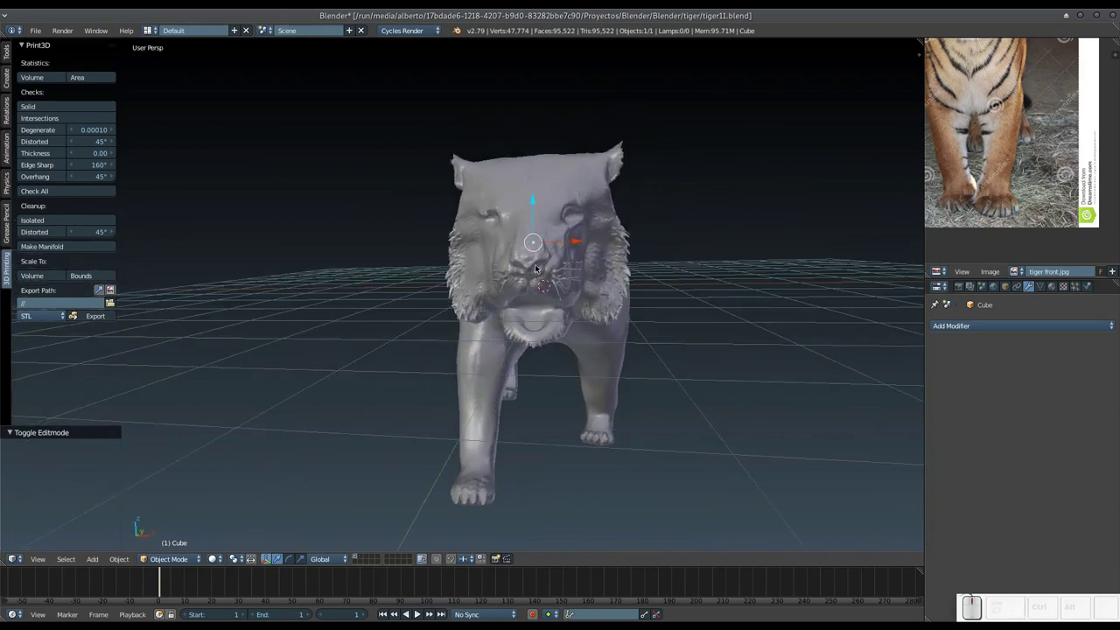
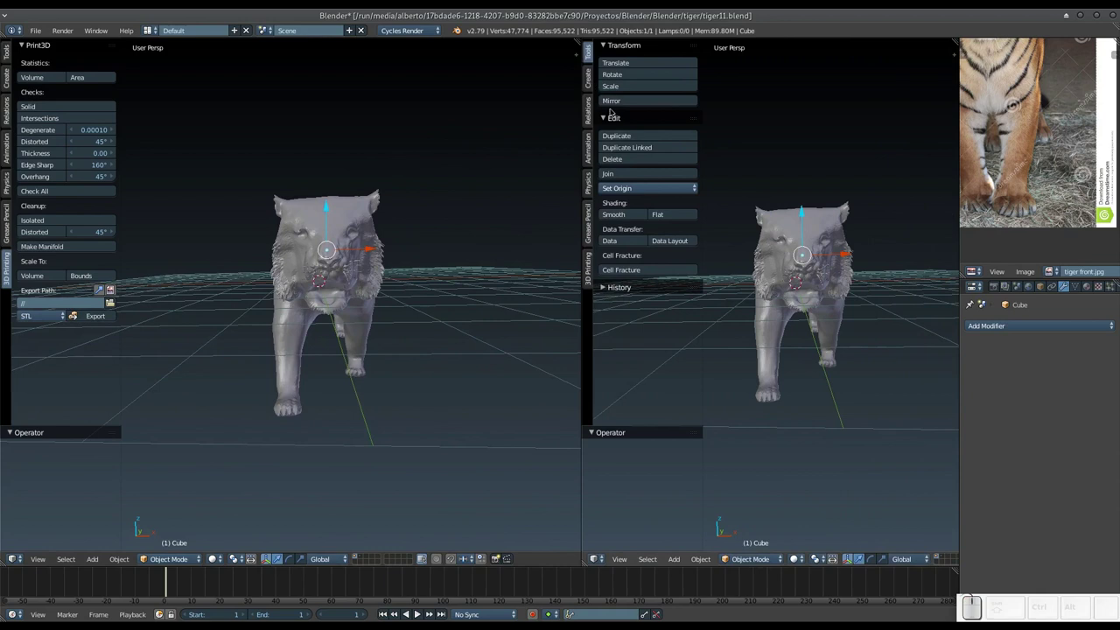
Split the 3D view and make the right half a UV/Image Editor, adjusting its zoom.
{"action": "key", "text": "t"}
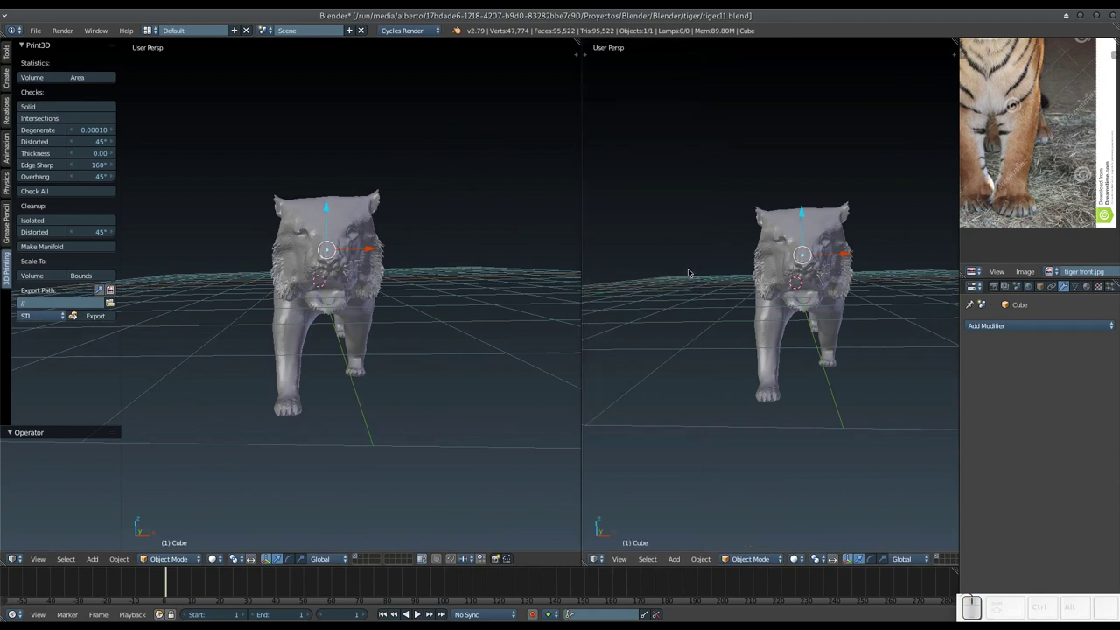
{"action": "left_click", "coordinate": [603, 556]}
{"action": "left_click", "coordinate": [638, 467]}
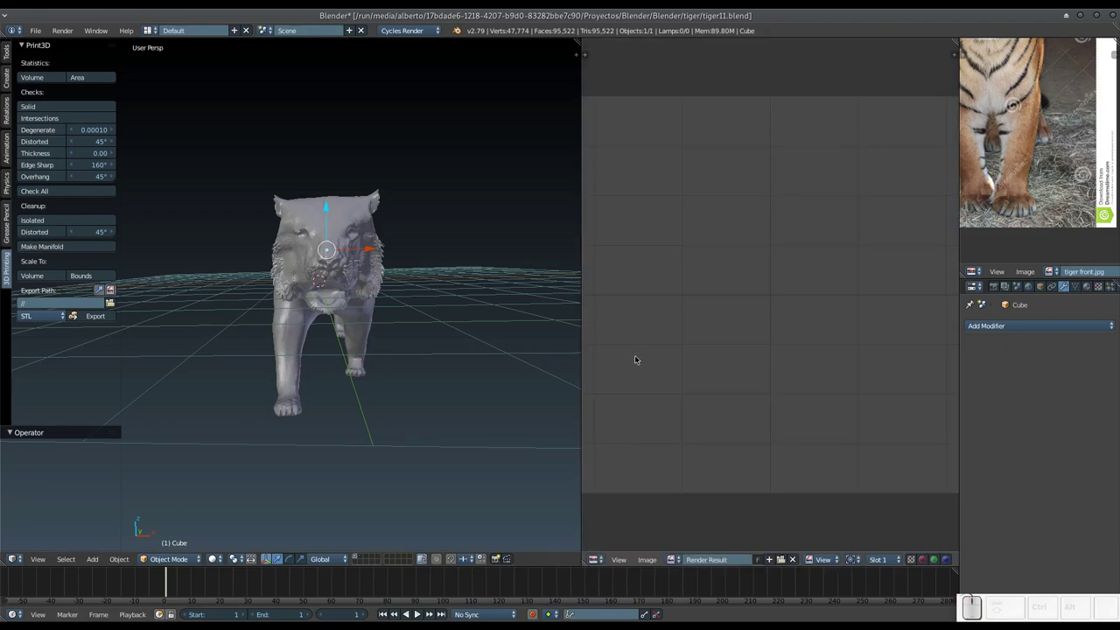
{"action": "key", "text": "KP_Subtract"}
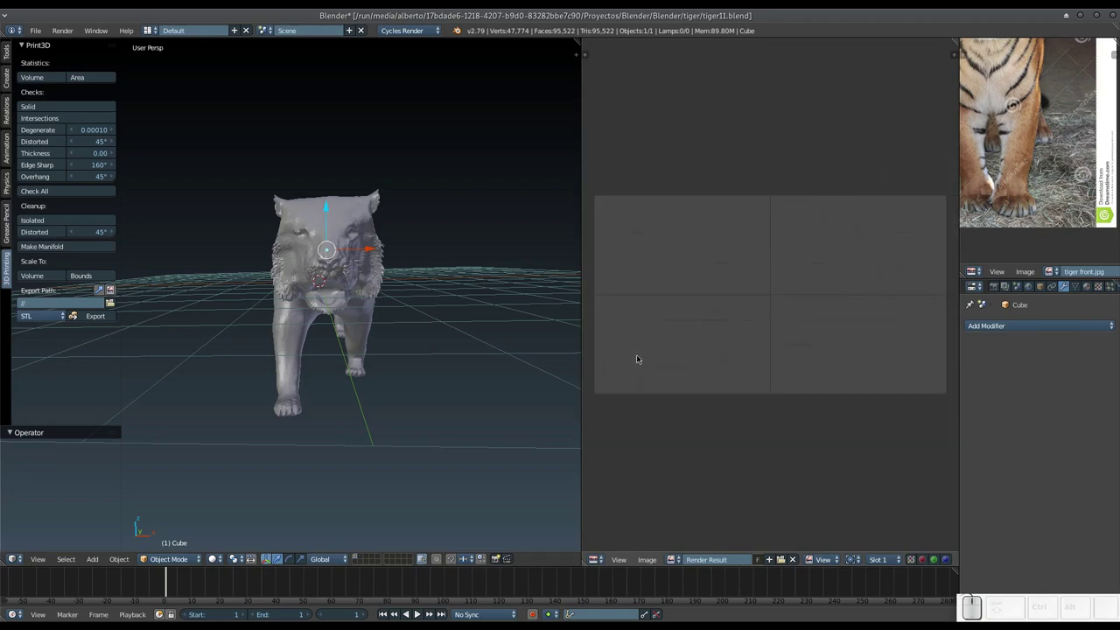
{"action": "key", "text": "KP_Add"}
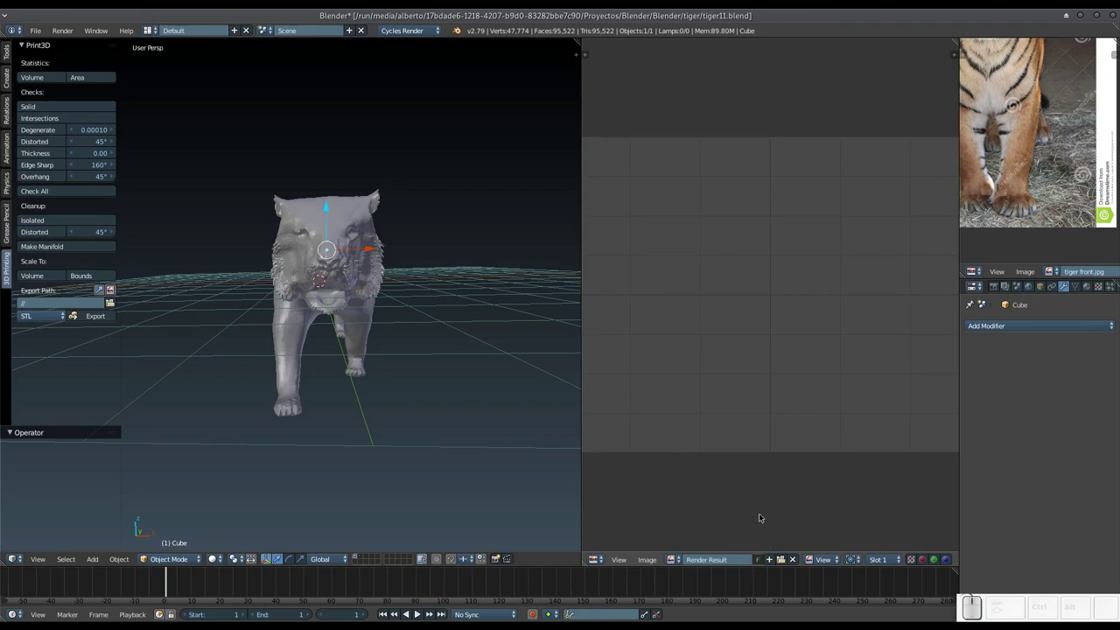
Start a new blank image named 'Tigre textura' in the image editor.
{"action": "left_click", "coordinate": [797, 562]}
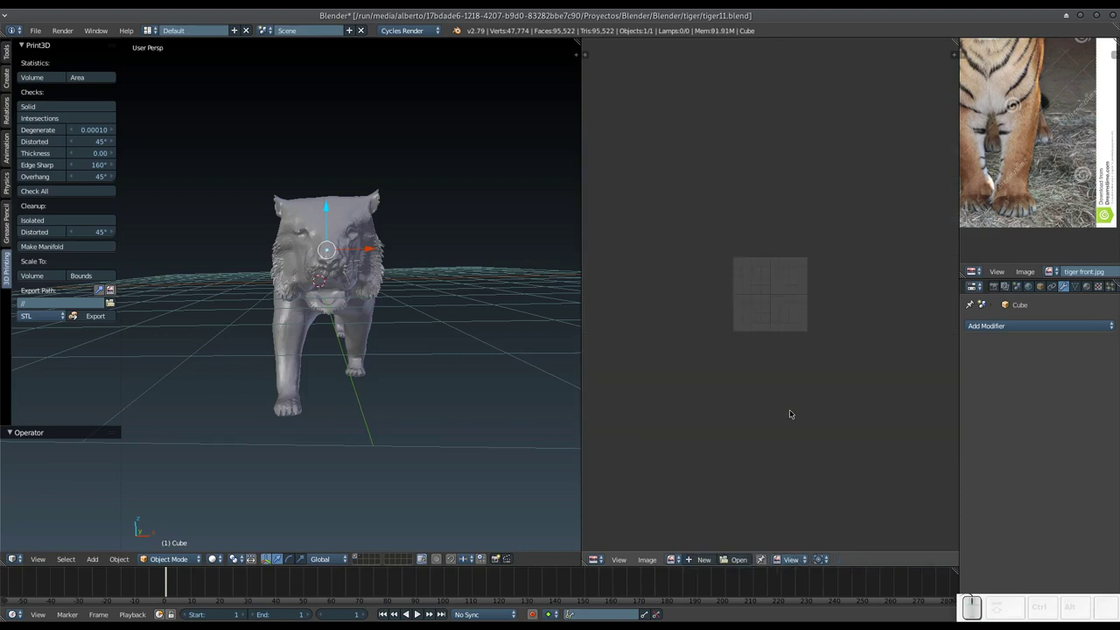
{"action": "left_click", "coordinate": [698, 559]}
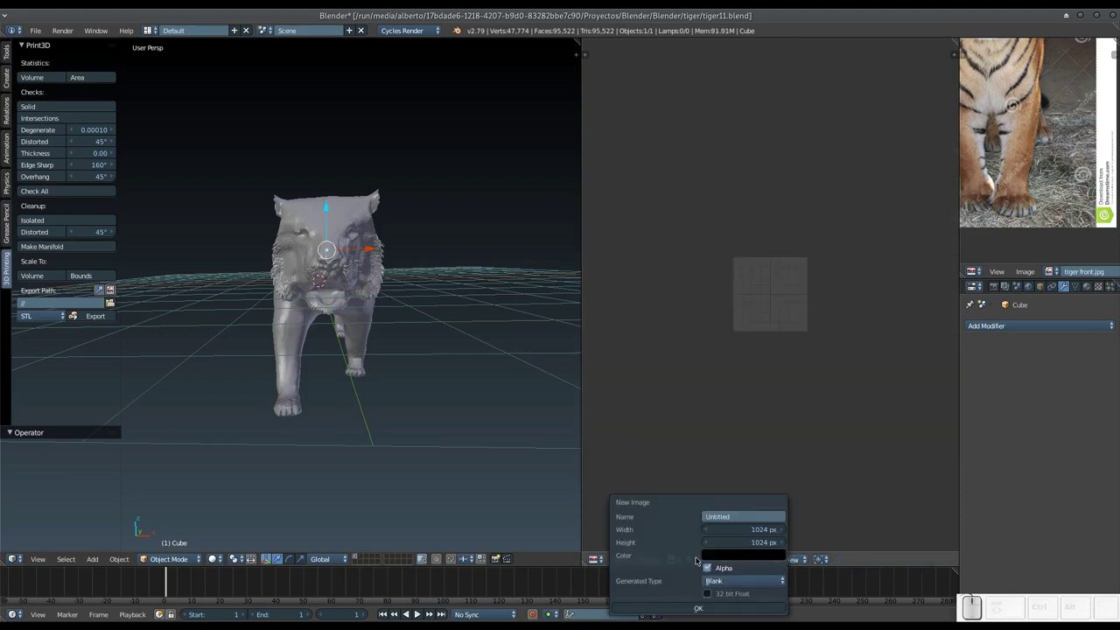
{"action": "left_click", "coordinate": [741, 518]}
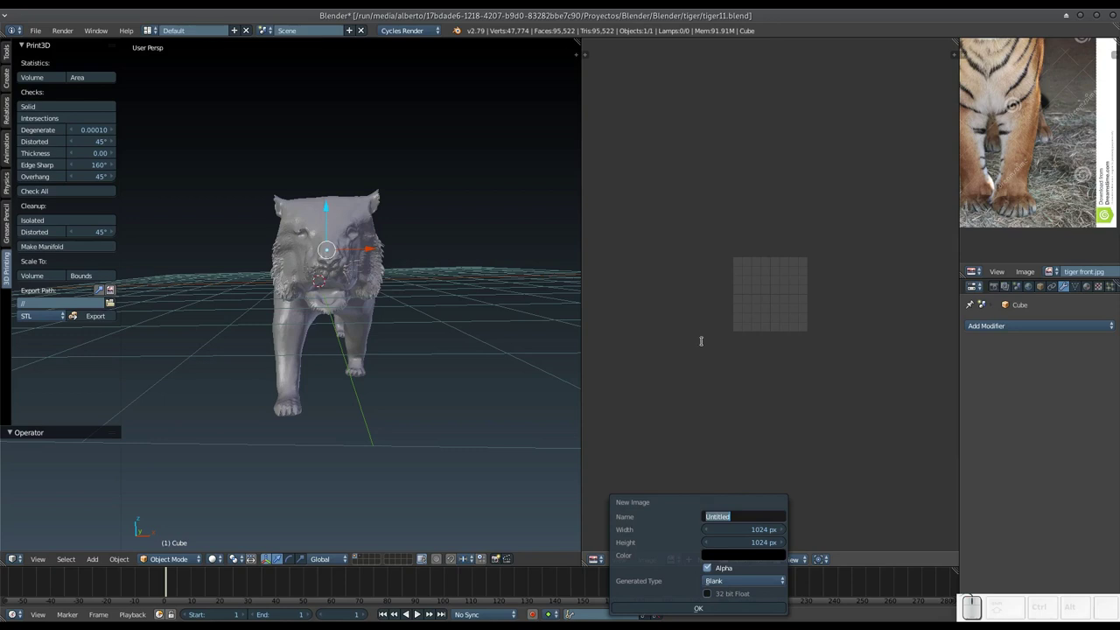
{"action": "key", "text": "shift+t"}
{"action": "key", "text": "shift+i"}
{"action": "key", "text": "g"}
{"action": "key", "text": "r"}
{"action": "key", "text": "space"}
{"action": "key", "text": "t"}
{"action": "key", "text": "e"}
{"action": "key", "text": "x"}
{"action": "key", "text": "t"}
{"action": "key", "text": "u"}
{"action": "key", "text": "r"}
{"action": "key", "text": "a"}
{"action": "key", "text": "Return"}
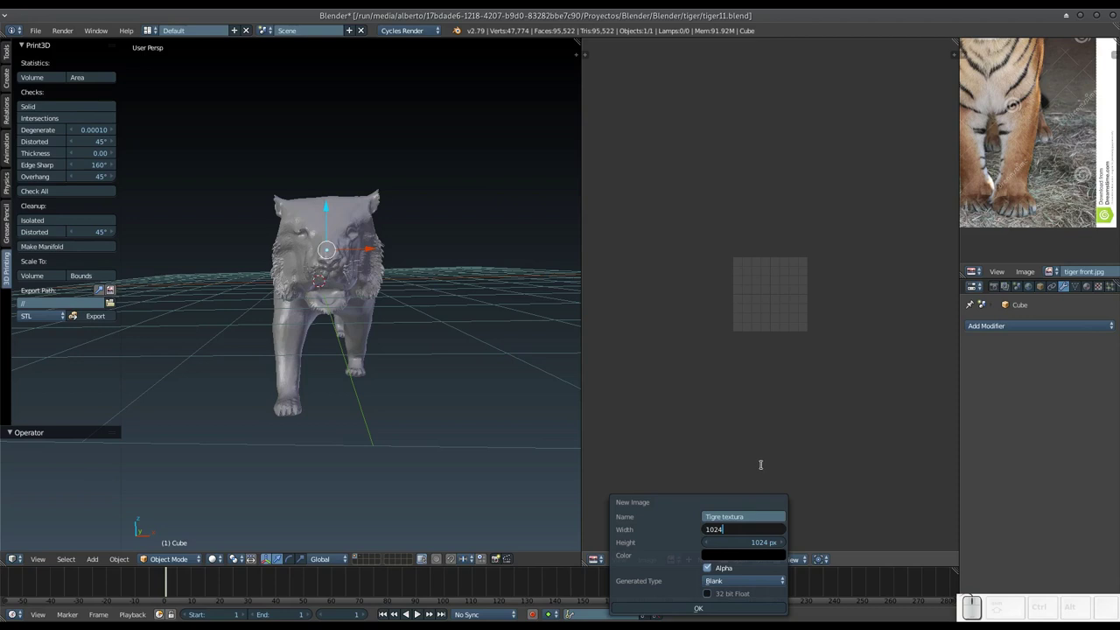
Set the new image's width and height to 1024*2, i.e. 2048 × 2048 pixels.
{"action": "key", "text": "KP_Multiply"}
{"action": "key", "text": "KP_4"}
{"action": "key", "text": "BackSpace"}
{"action": "key", "text": "KP_2"}
{"action": "key", "text": "Tab"}
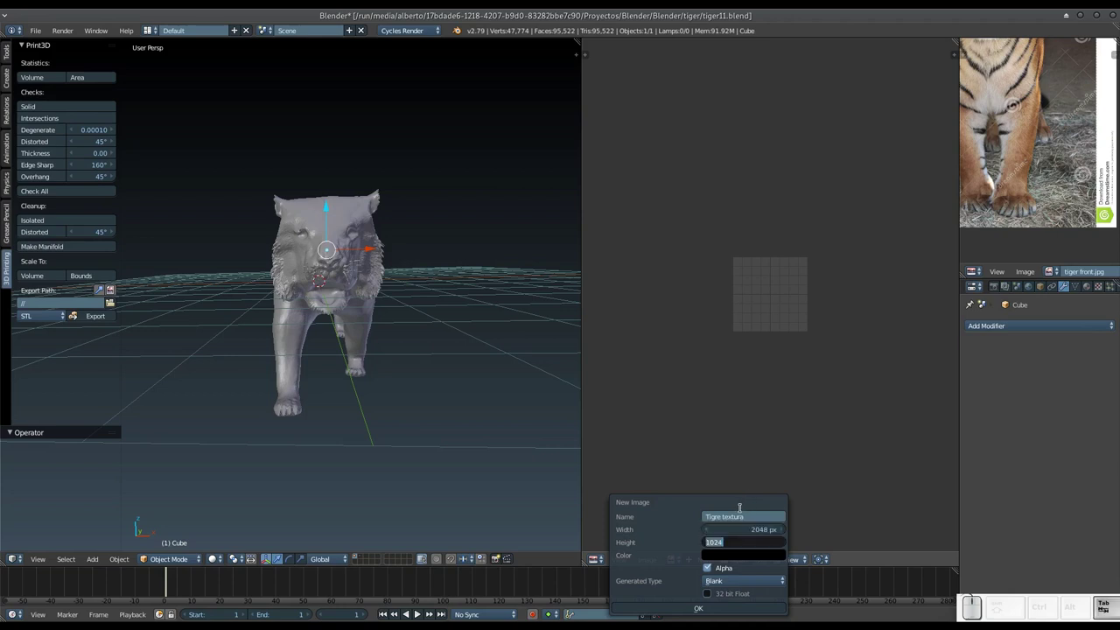
{"action": "key", "text": "Right"}
{"action": "key", "text": "KP_Multiply"}
{"action": "key", "text": "KP_2"}
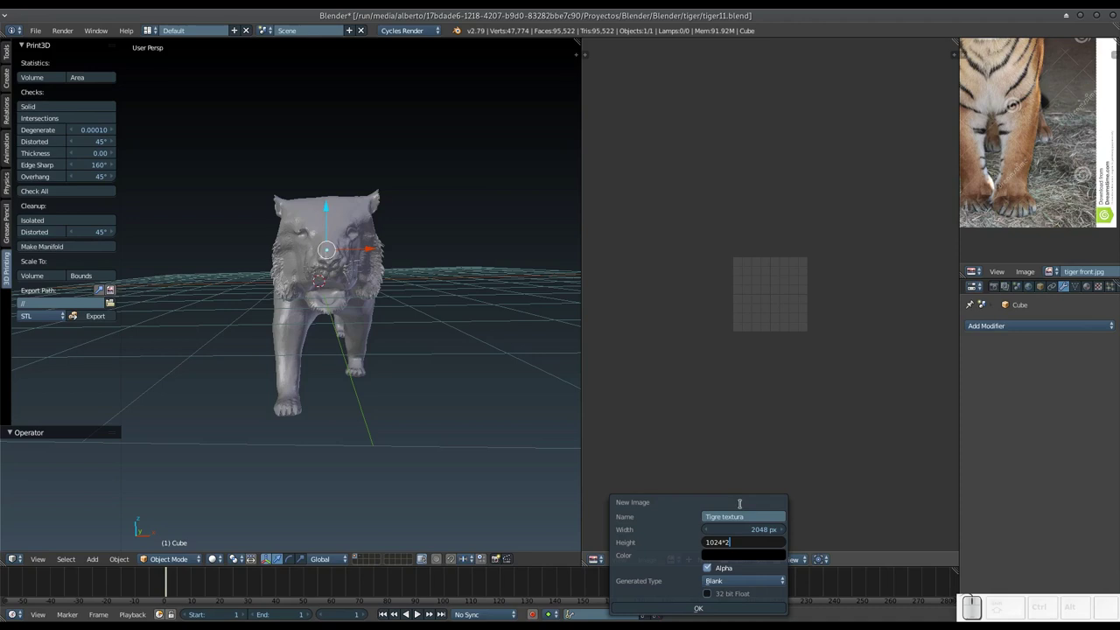
{"action": "key", "text": "Tab"}
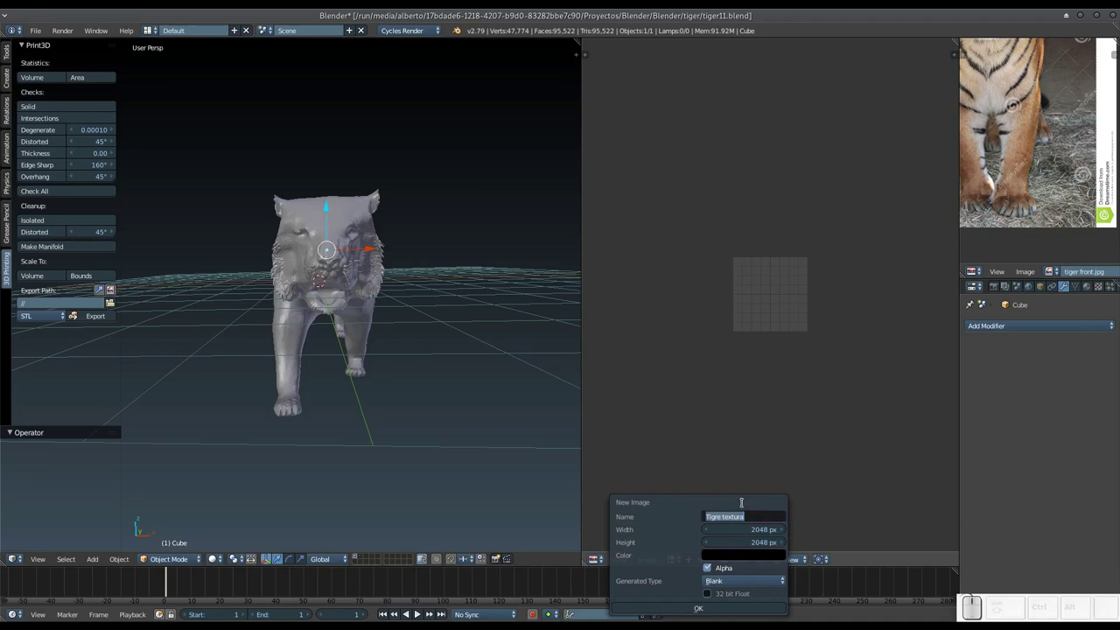
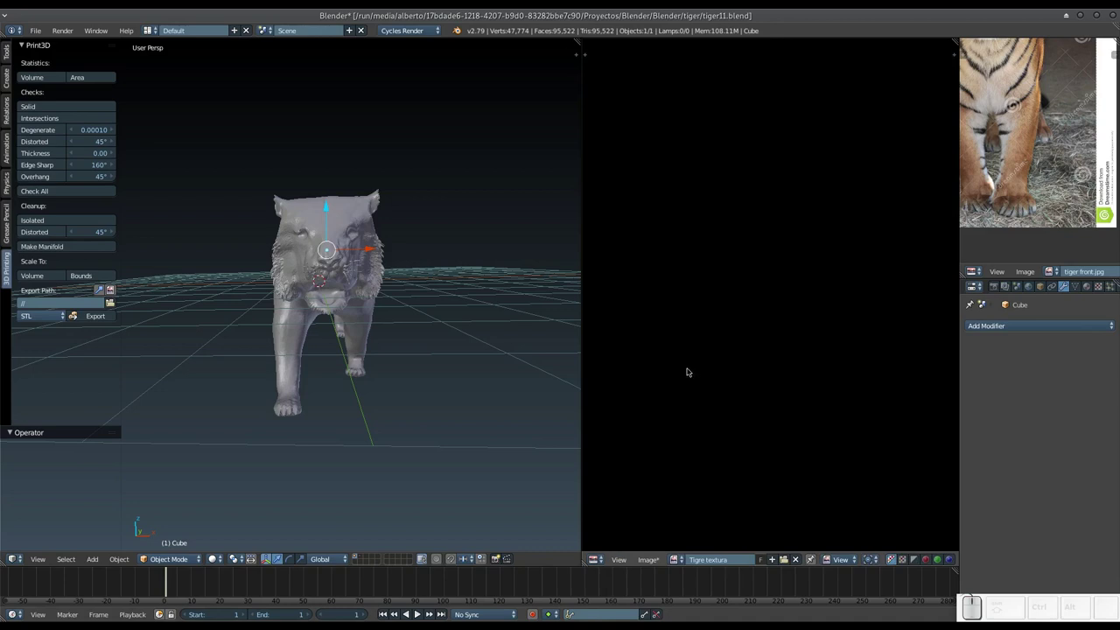
In Edit Mode select the whole tiger mesh and unwrap it with Smart UV Project.
{"action": "key", "text": "Tab"}
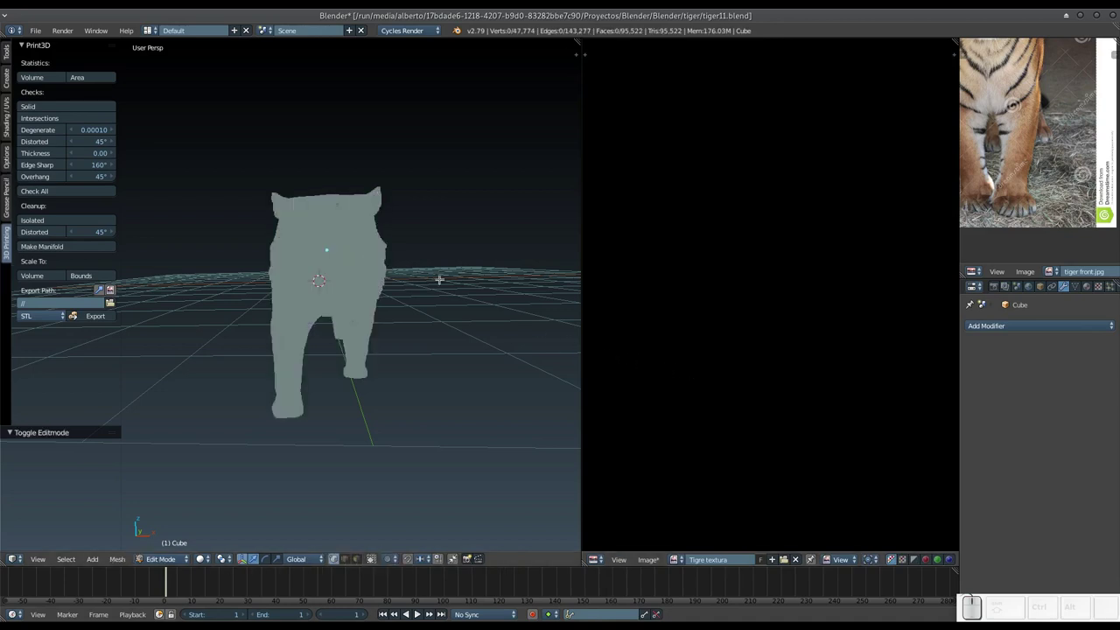
{"action": "key", "text": "a"}
{"action": "key", "text": "u"}
{"action": "left_click", "coordinate": [369, 292]}
{"action": "left_click", "coordinate": [377, 380]}
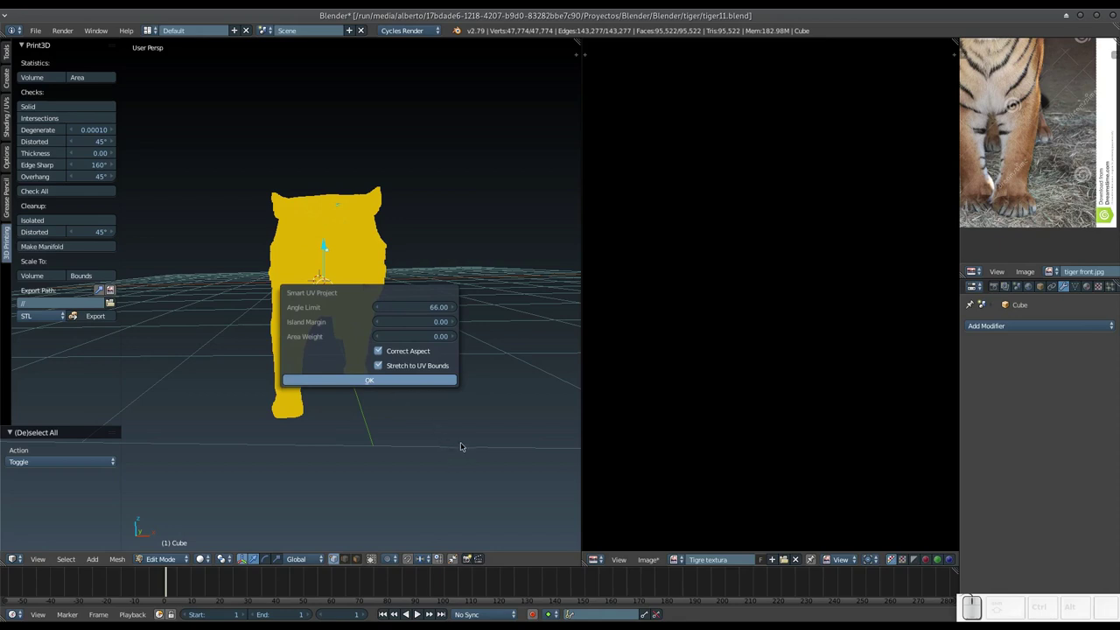
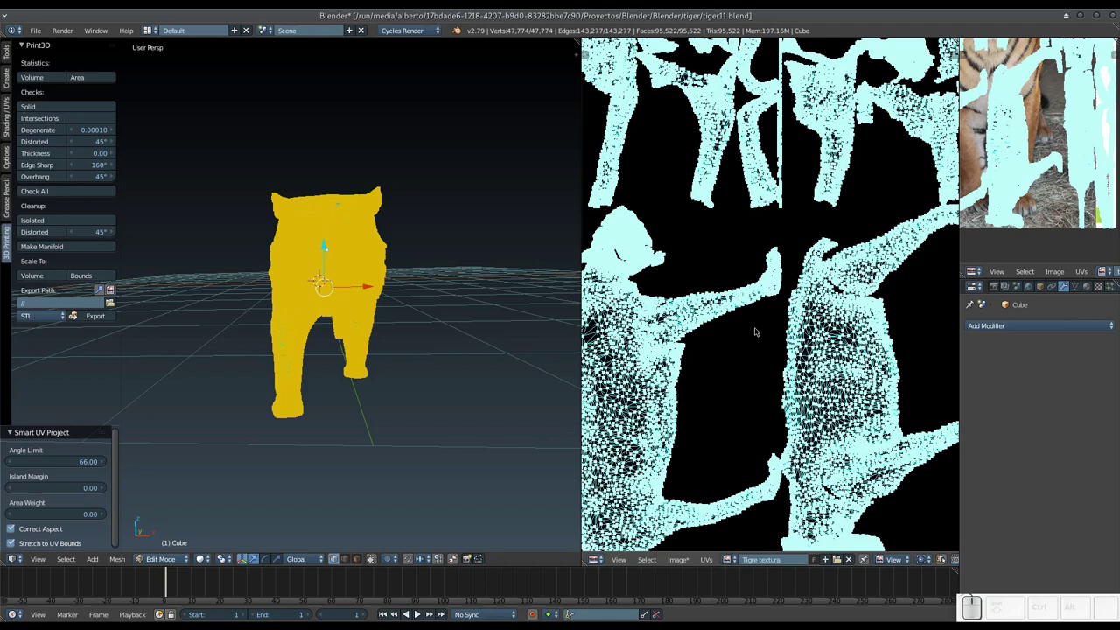
Switch to the Compositing layout and show the material shader node tree.
{"action": "key", "text": "ctrl+Left"}
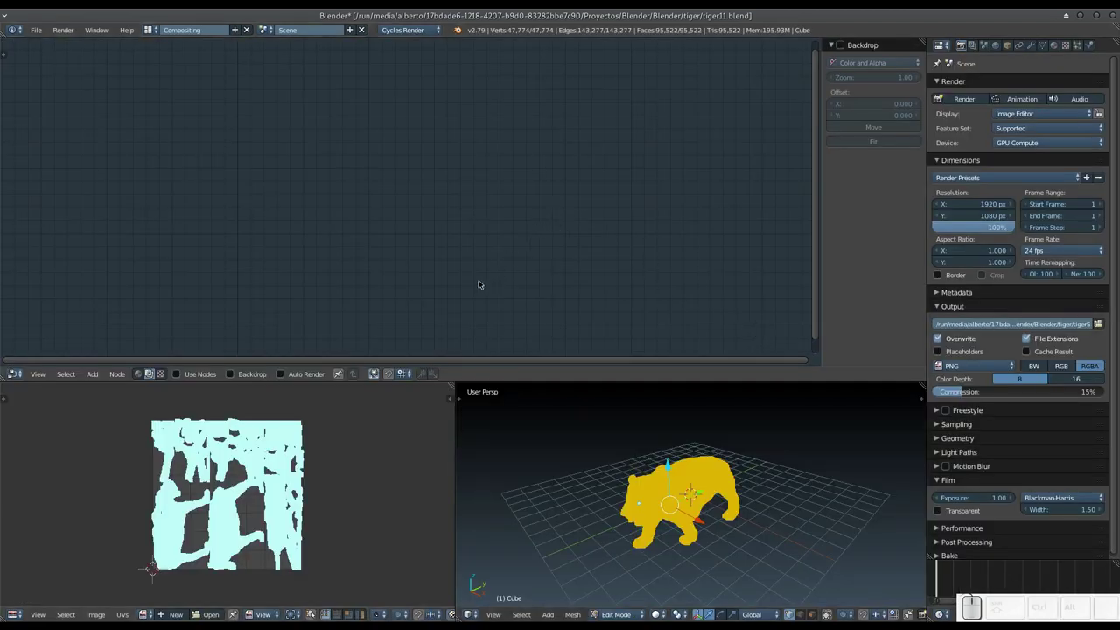
{"action": "middle_click", "coordinate": [425, 268]}
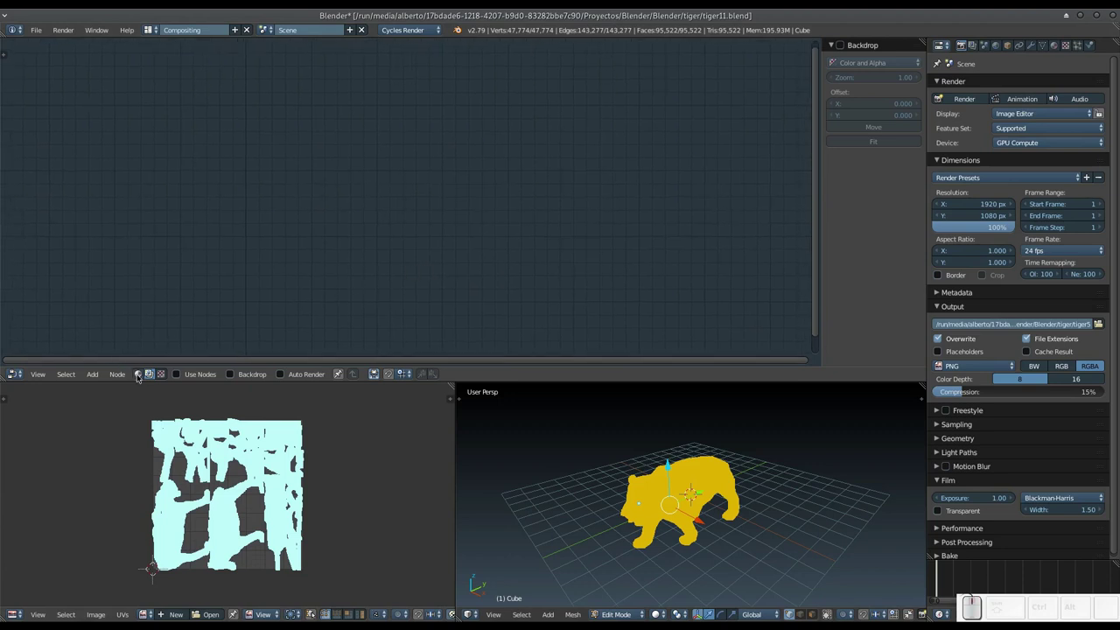
{"action": "left_click", "coordinate": [147, 375]}
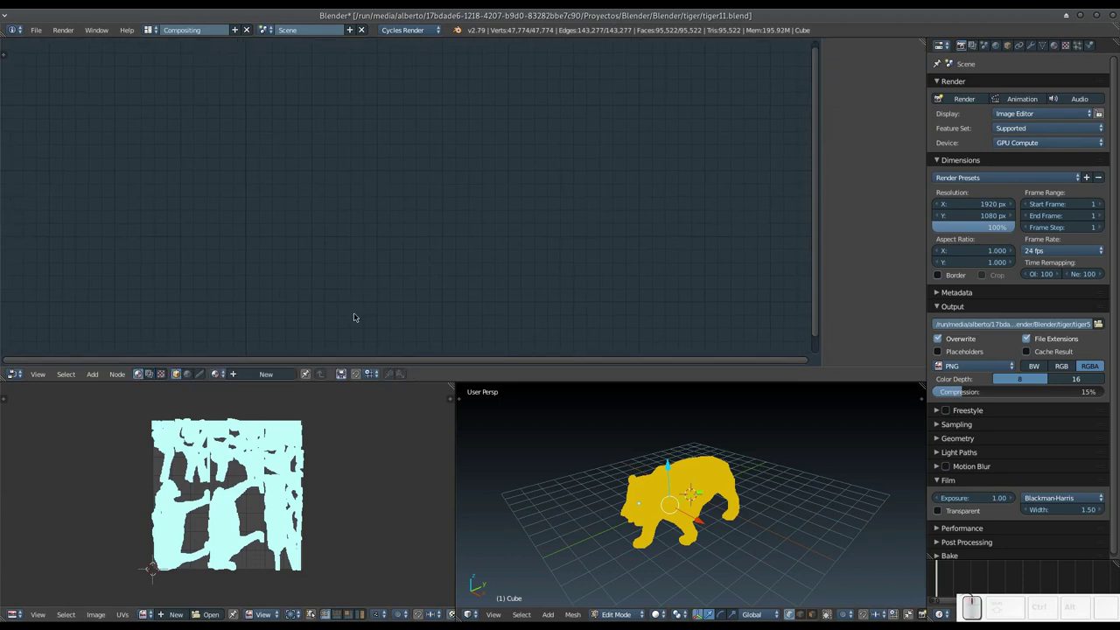
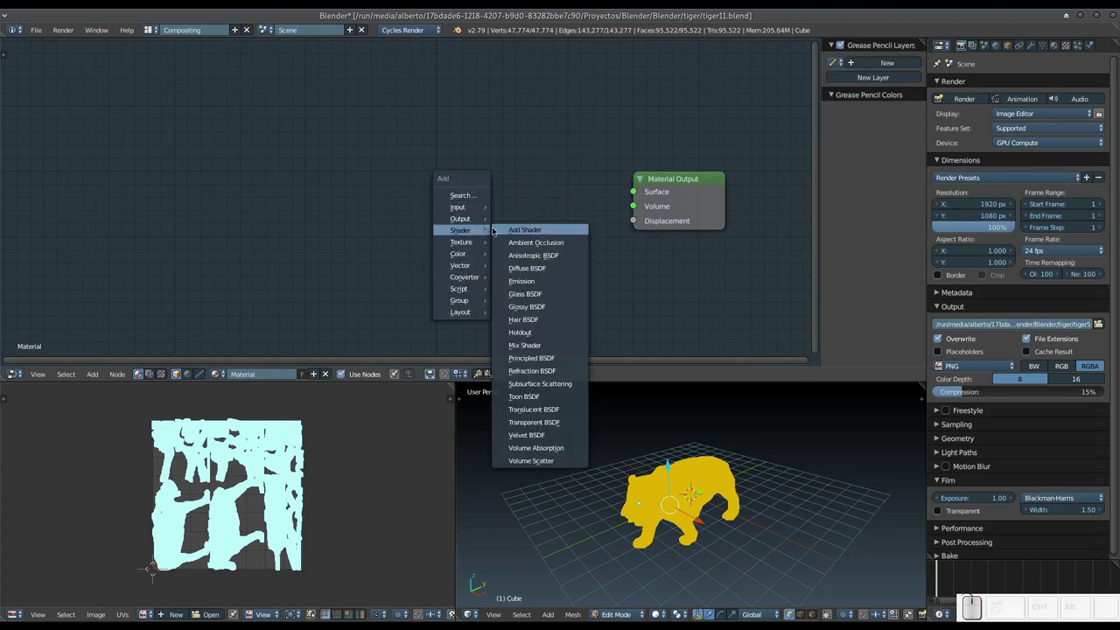
Add a Principled BSDF node and wire it to the Material Output's Surface input.
{"action": "left_click", "coordinate": [540, 360]}
{"action": "left_click", "coordinate": [417, 124]}
{"action": "left_click_drag", "start_coordinate": [520, 153], "coordinate": [611, 202]}
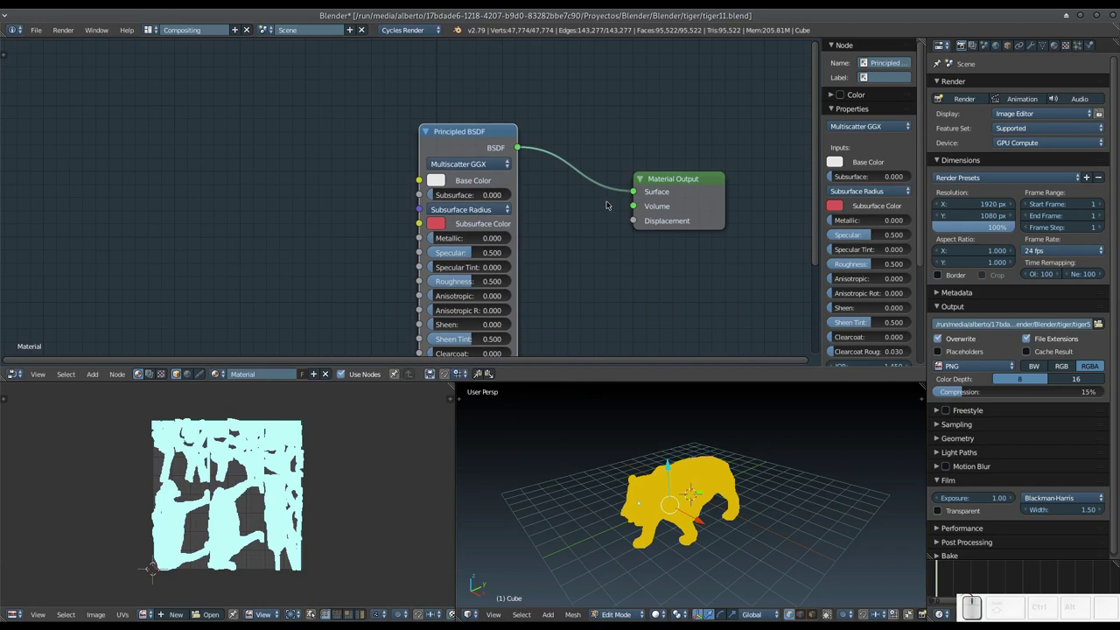
{"action": "left_click_drag", "start_coordinate": [476, 233], "coordinate": [469, 252]}
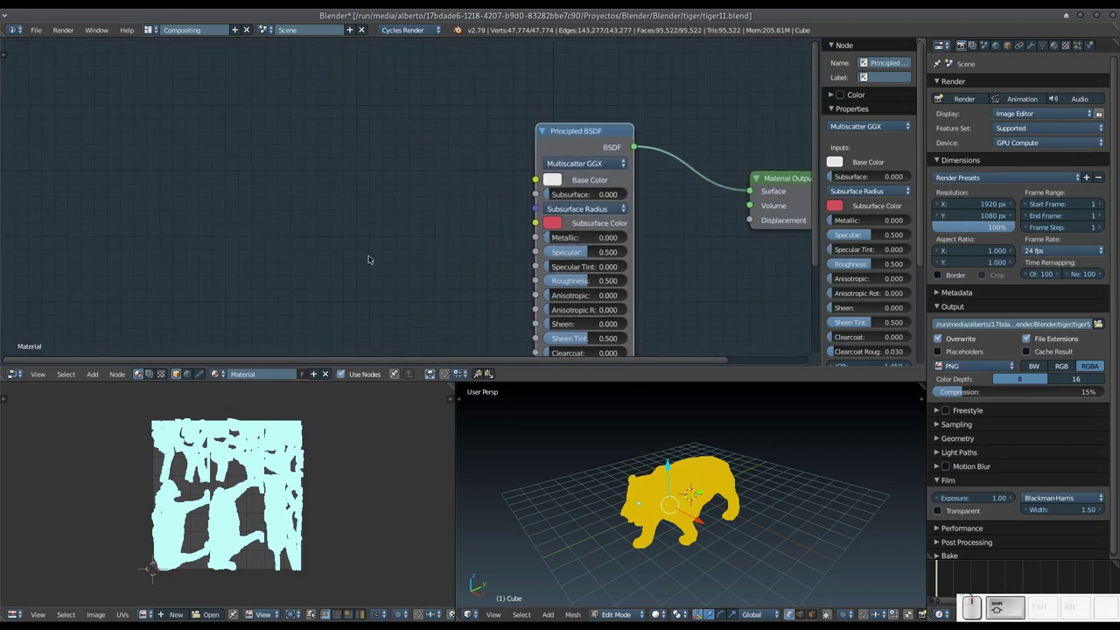
{"action": "key", "text": "shift+a"}
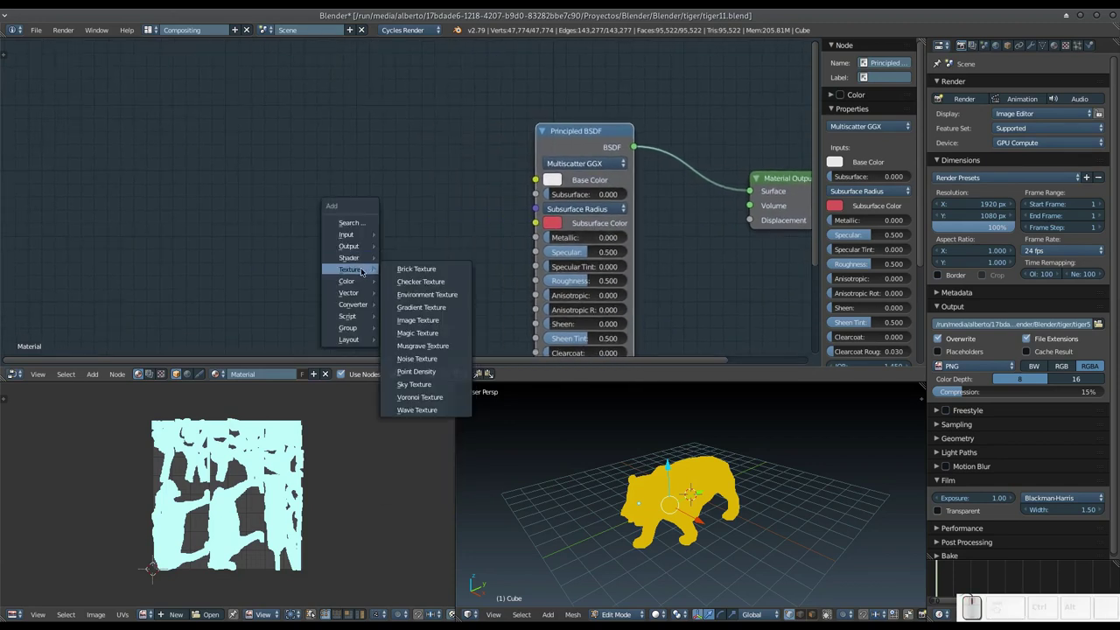
Add an Image Texture node and assign it the Tigre textura image.
{"action": "left_click", "coordinate": [422, 323]}
{"action": "left_click", "coordinate": [358, 164]}
{"action": "left_click", "coordinate": [378, 220]}
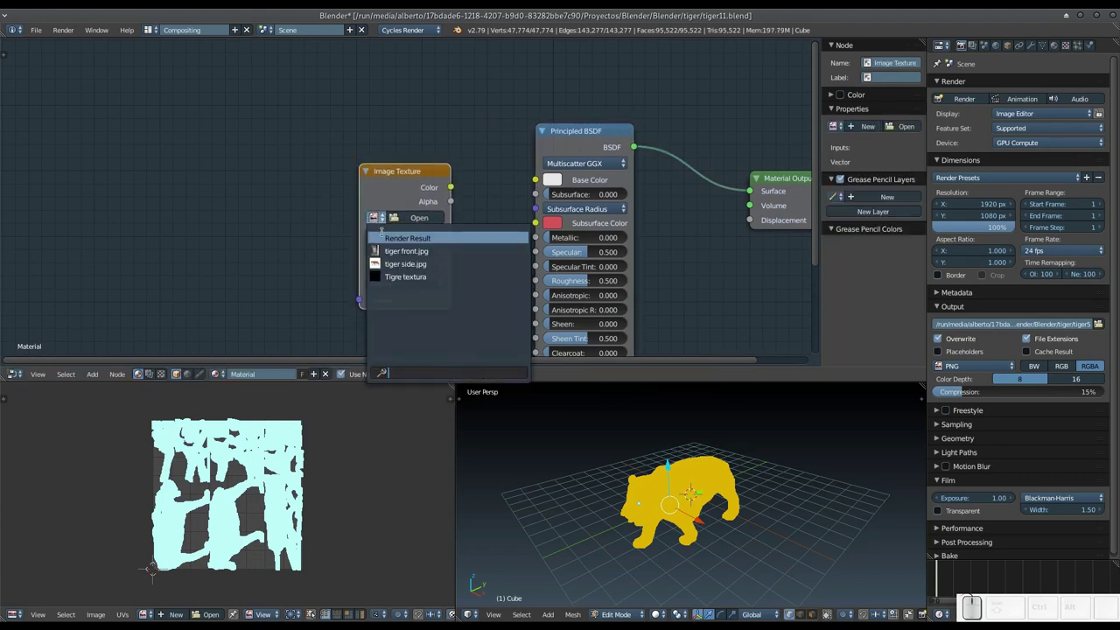
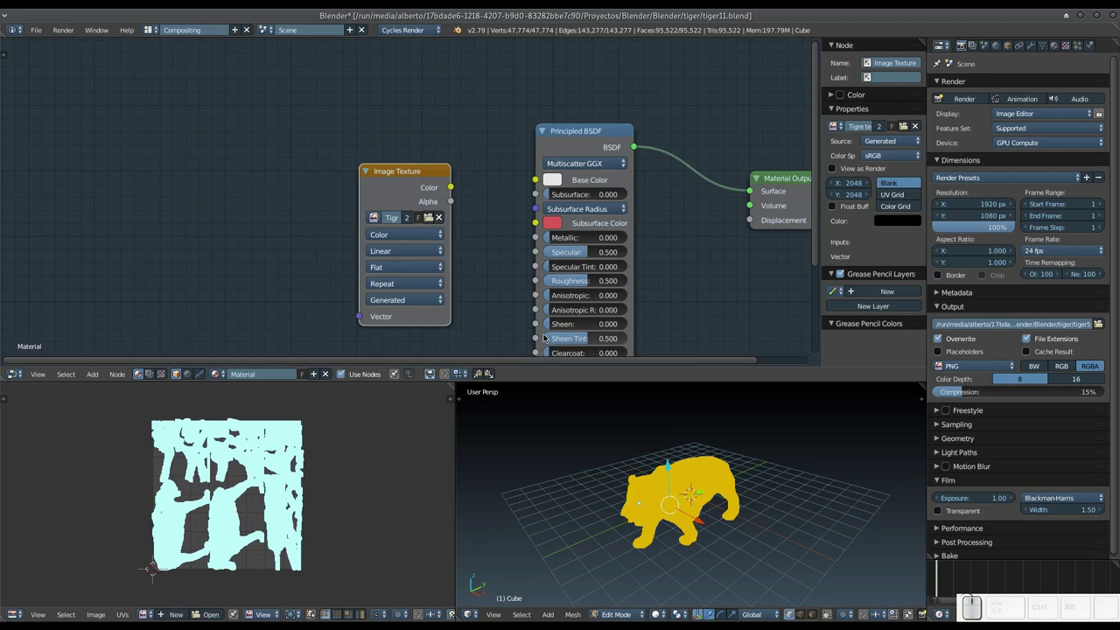
{"action": "middle_click", "coordinate": [504, 240]}
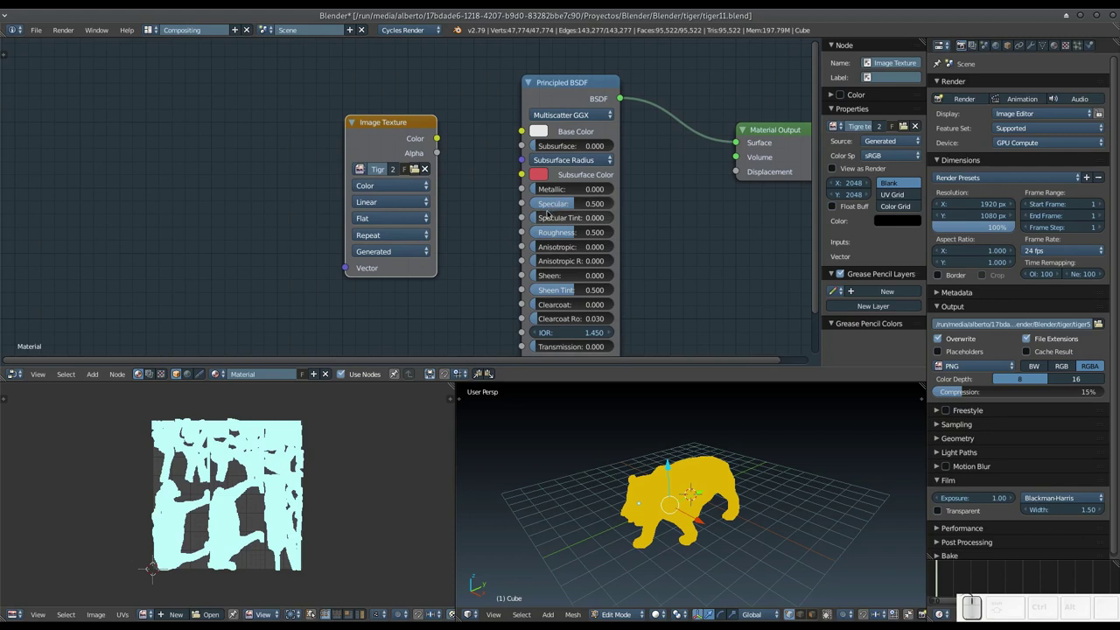
Return to the Default layout and leave Edit Mode for Object Mode.
{"action": "key", "text": "ctrl+Right"}
{"action": "key", "text": "Tab"}
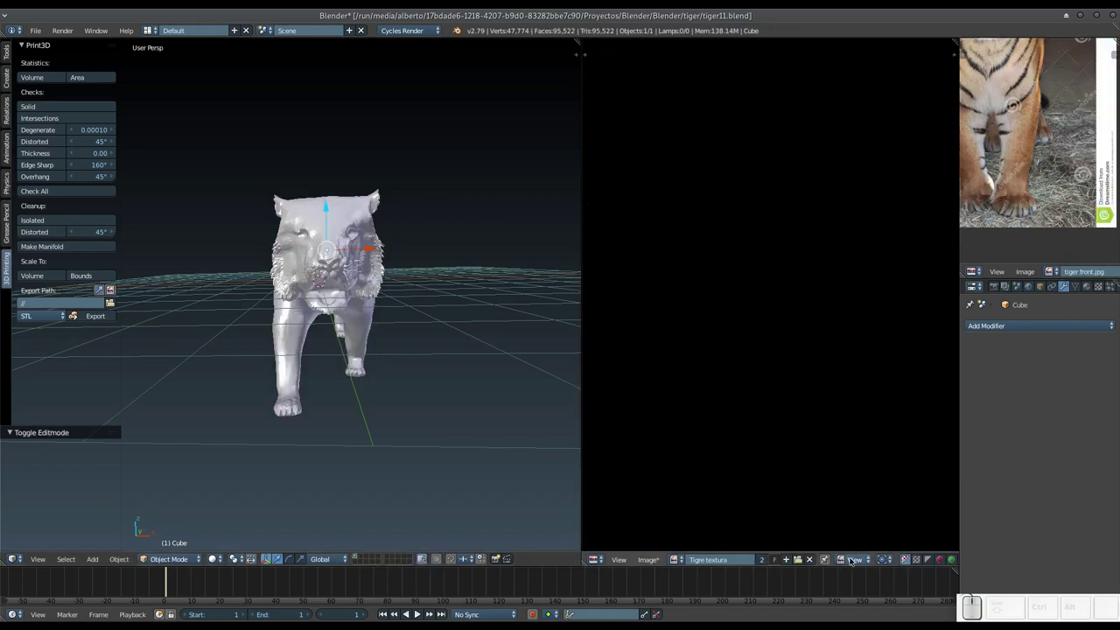
Switch the Tigre textura image editor from View to Paint mode and bring up the 3D interaction-mode list.
{"action": "left_click", "coordinate": [851, 558]}
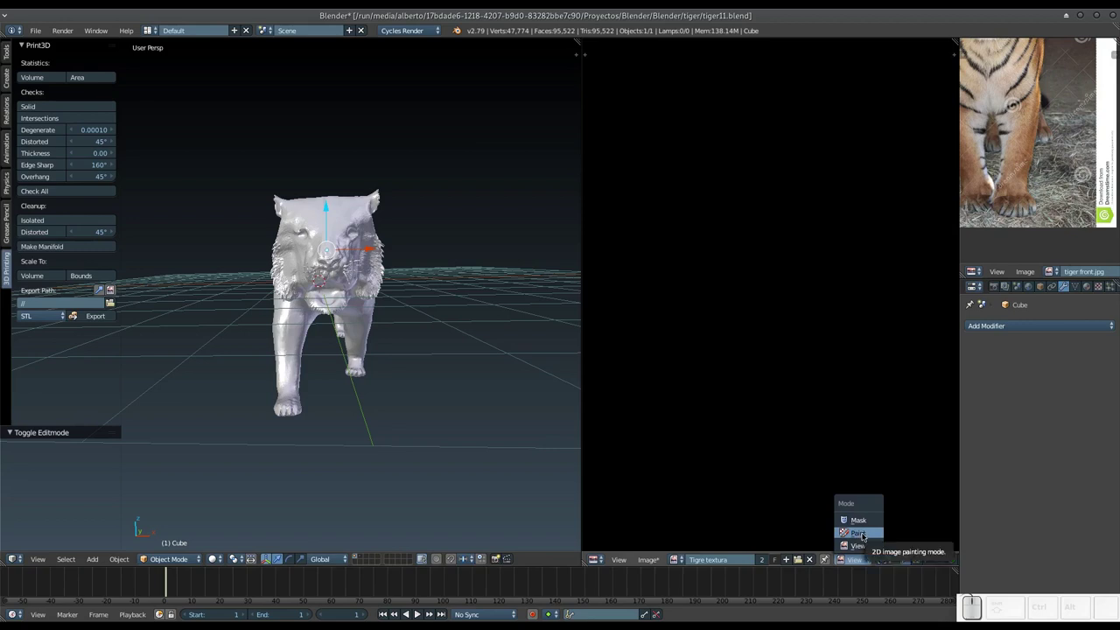
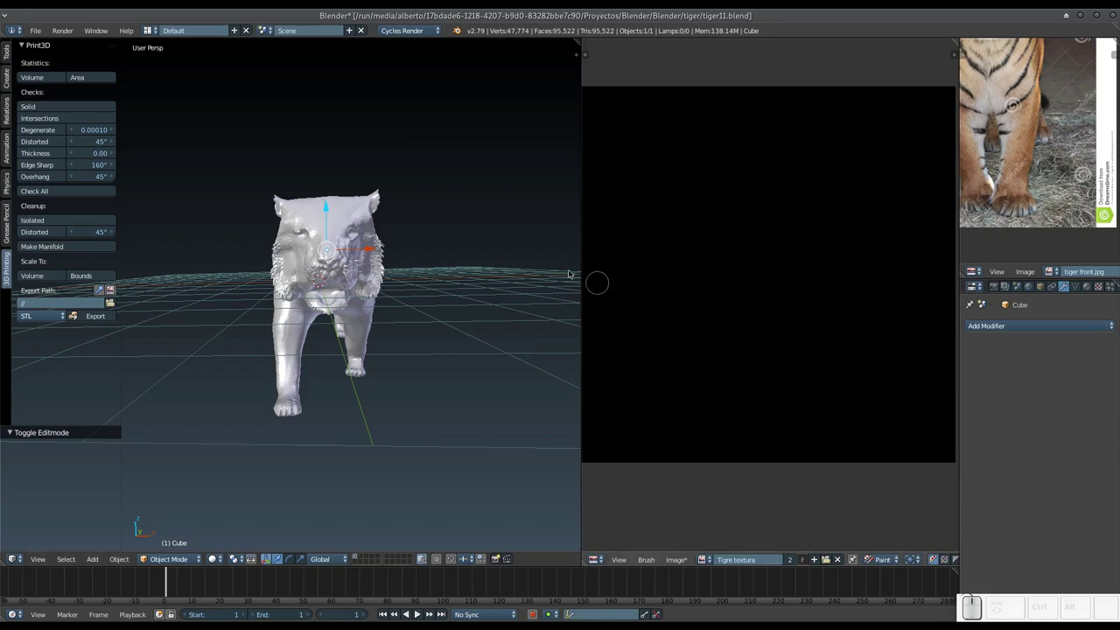
{"action": "left_click", "coordinate": [172, 560]}
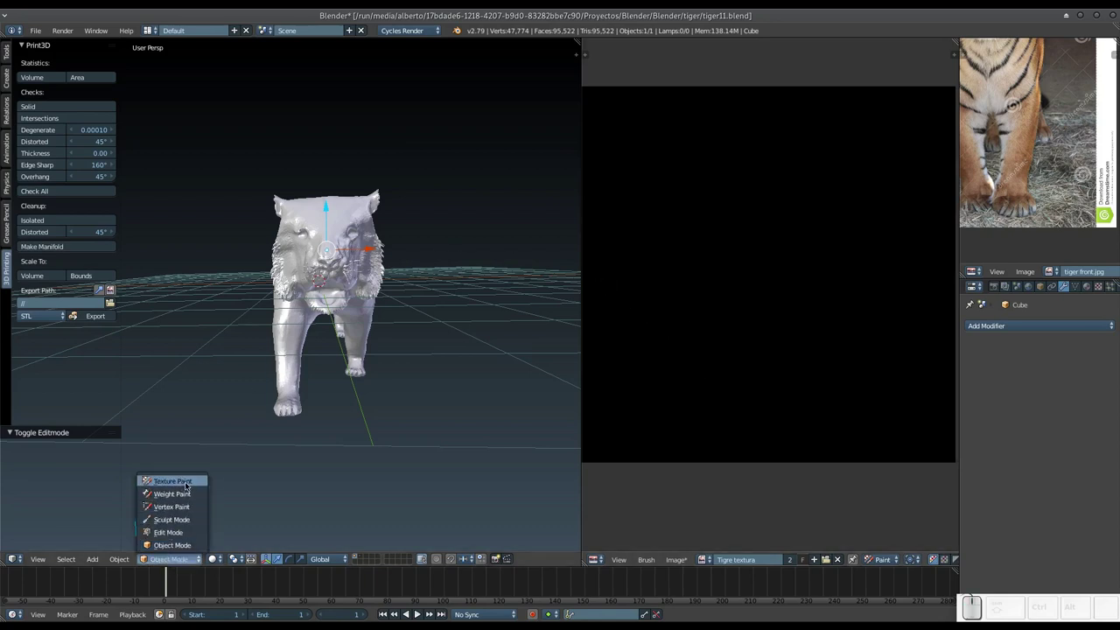
Put the tiger into Texture Paint mode and bring up the brush browser to choose the Fill brush.
{"action": "left_click", "coordinate": [190, 480]}
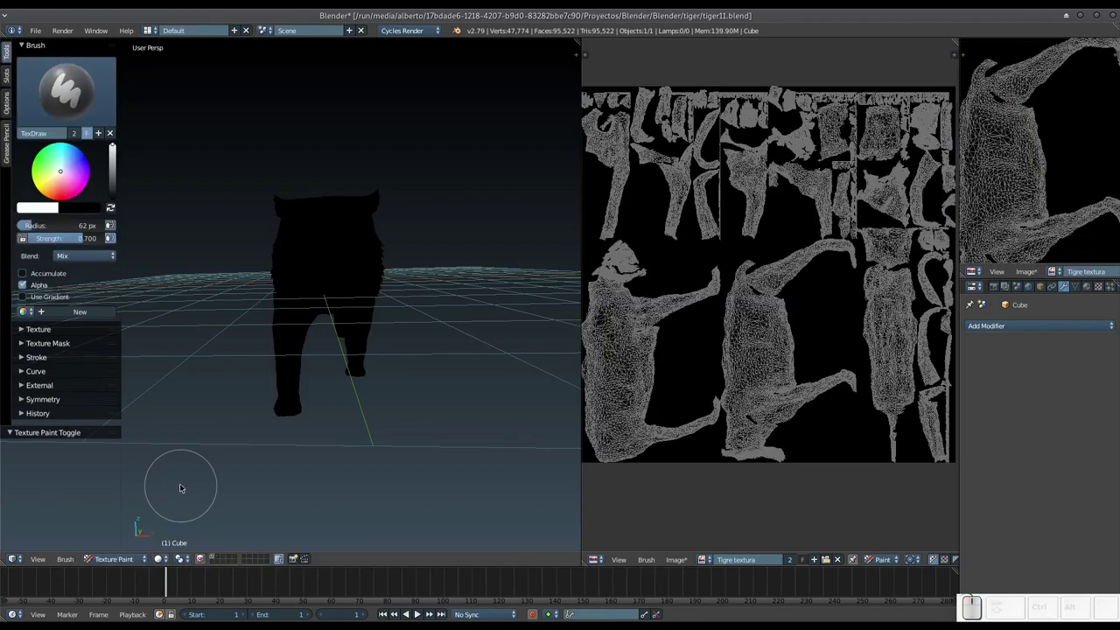
{"action": "left_click_drag", "start_coordinate": [262, 359], "coordinate": [298, 370]}
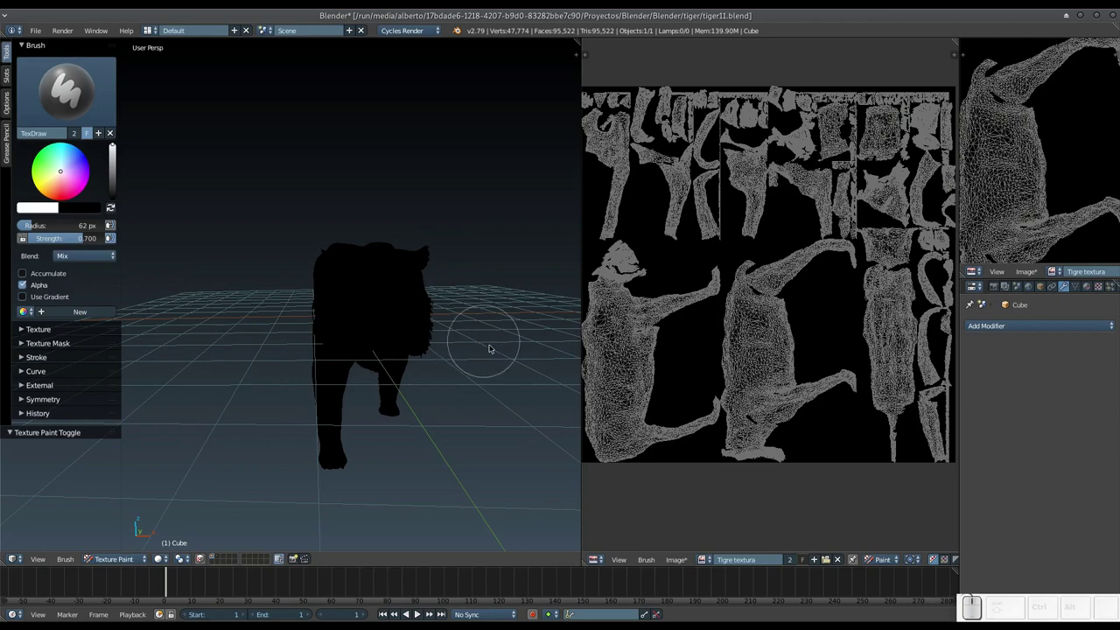
{"action": "left_click", "coordinate": [83, 95]}
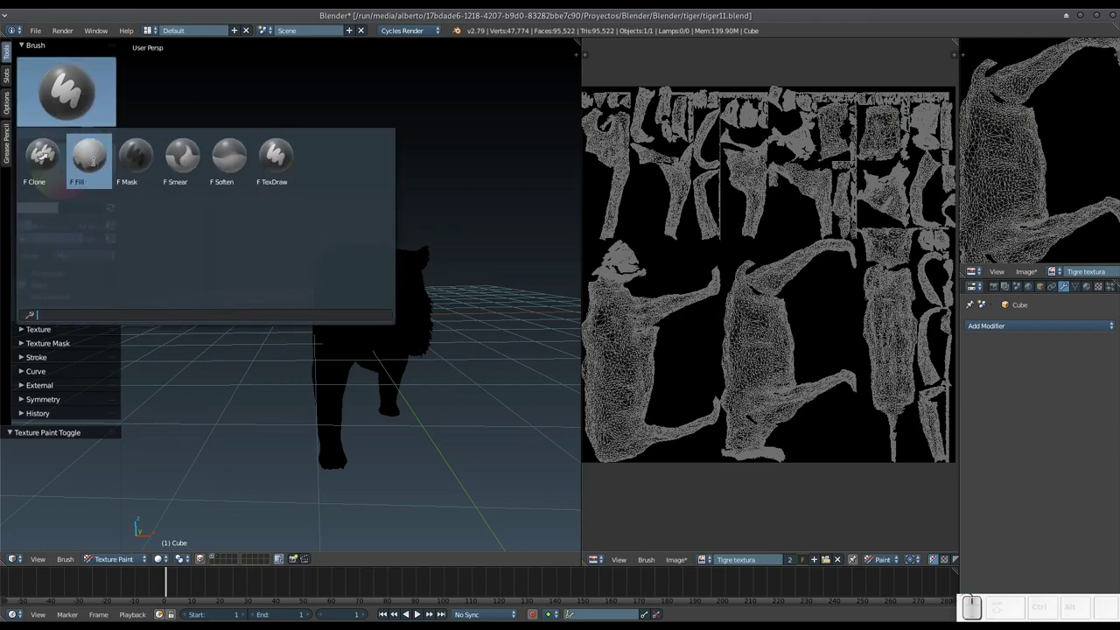
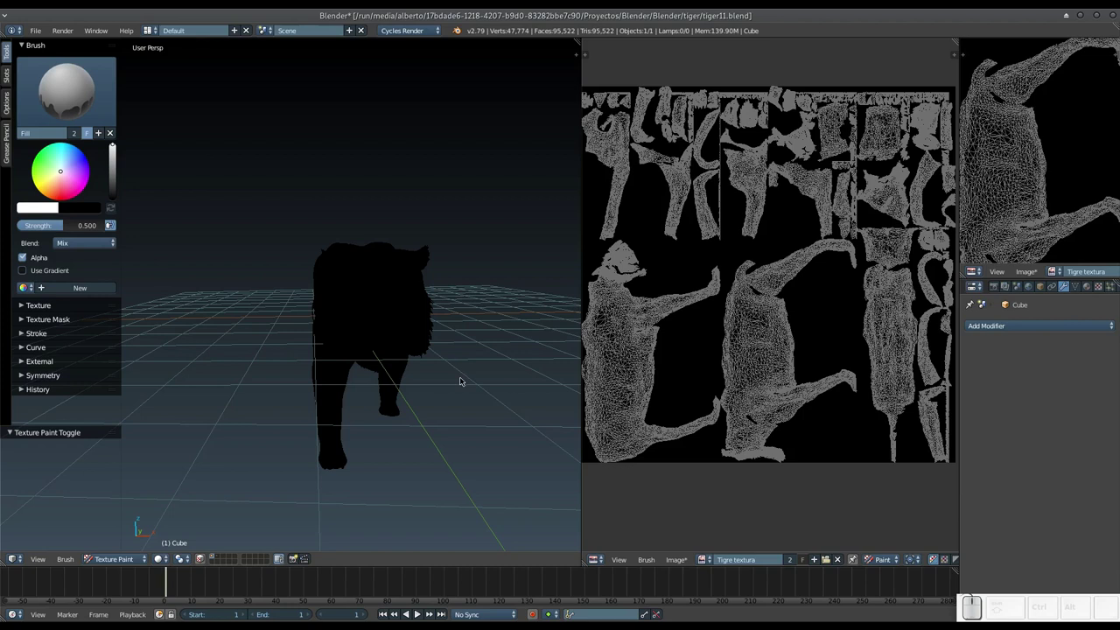
Zoom the small top-right Tigre textura preview out and back in until the UV-mapped texture fits.
{"action": "left_click_drag", "start_coordinate": [856, 149], "coordinate": [856, 149]}
{"action": "left_click_drag", "start_coordinate": [856, 149], "coordinate": [856, 149]}
{"action": "key", "text": "KP_Subtract"}
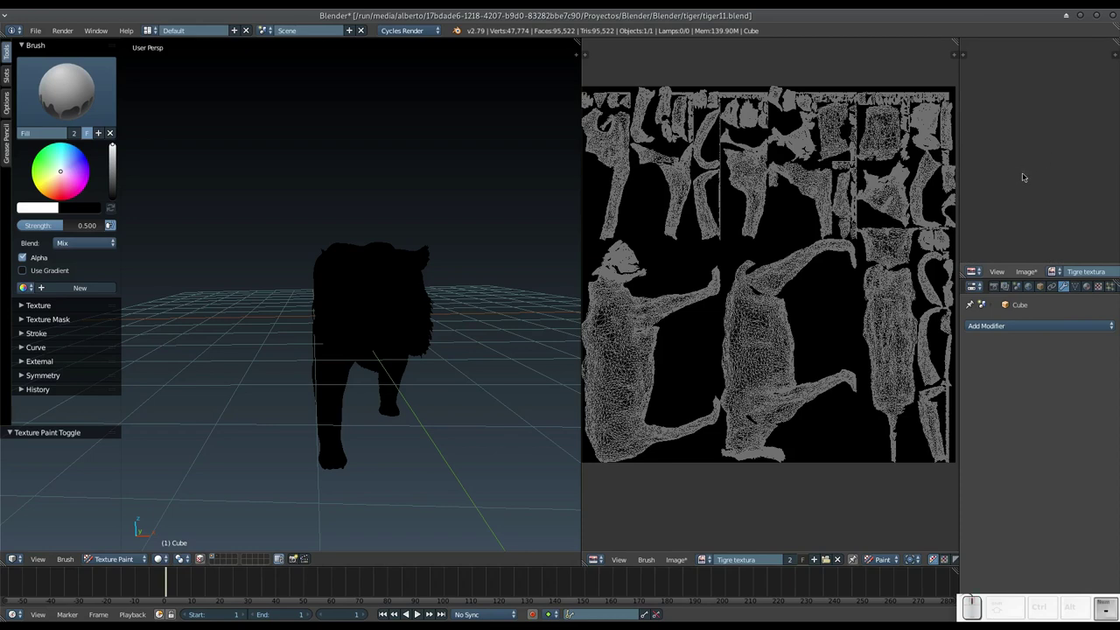
{"action": "middle_click", "coordinate": [856, 148]}
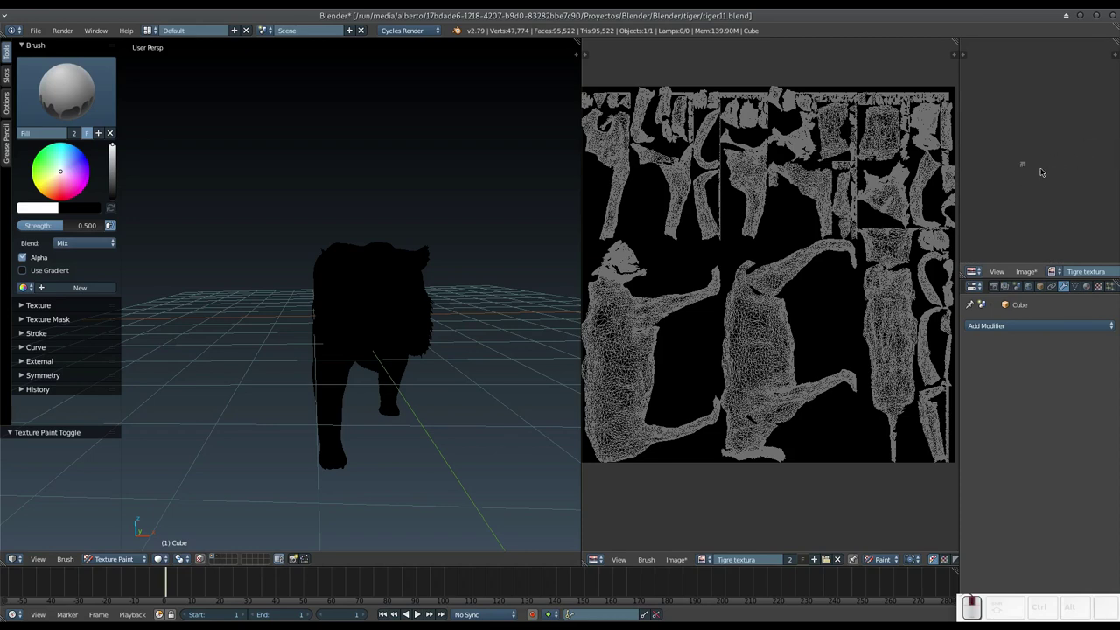
{"action": "key", "text": "KP_Add"}
{"action": "middle_click", "coordinate": [856, 148]}
{"action": "key", "text": "KP_Add"}
{"action": "middle_click", "coordinate": [856, 148]}
{"action": "key", "text": "KP_Add"}
{"action": "middle_click", "coordinate": [856, 148]}
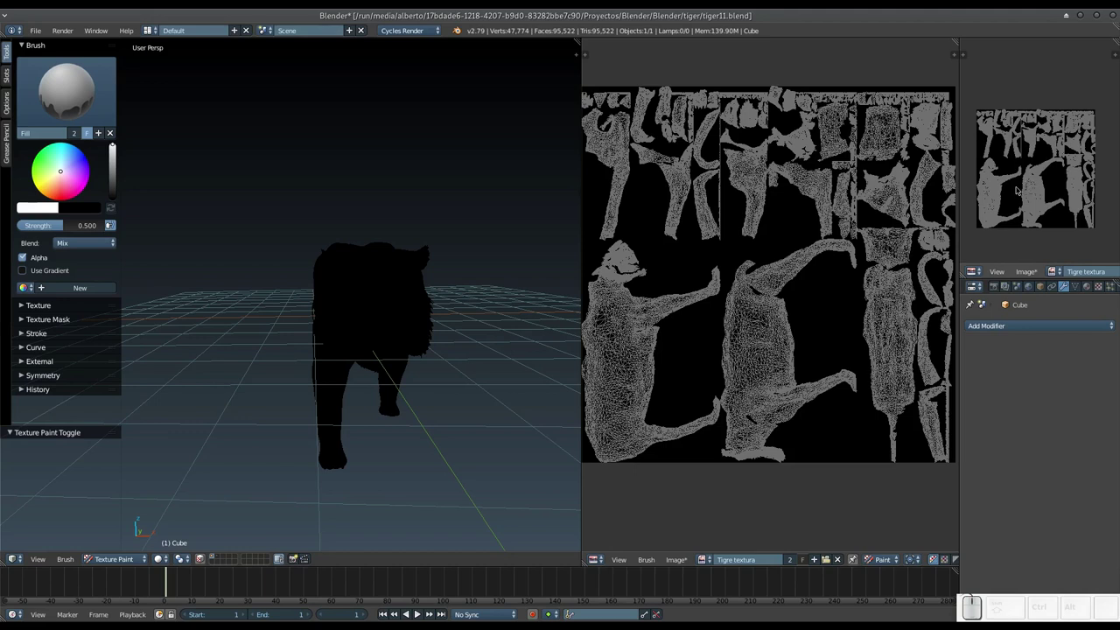
{"action": "middle_click", "coordinate": [856, 148]}
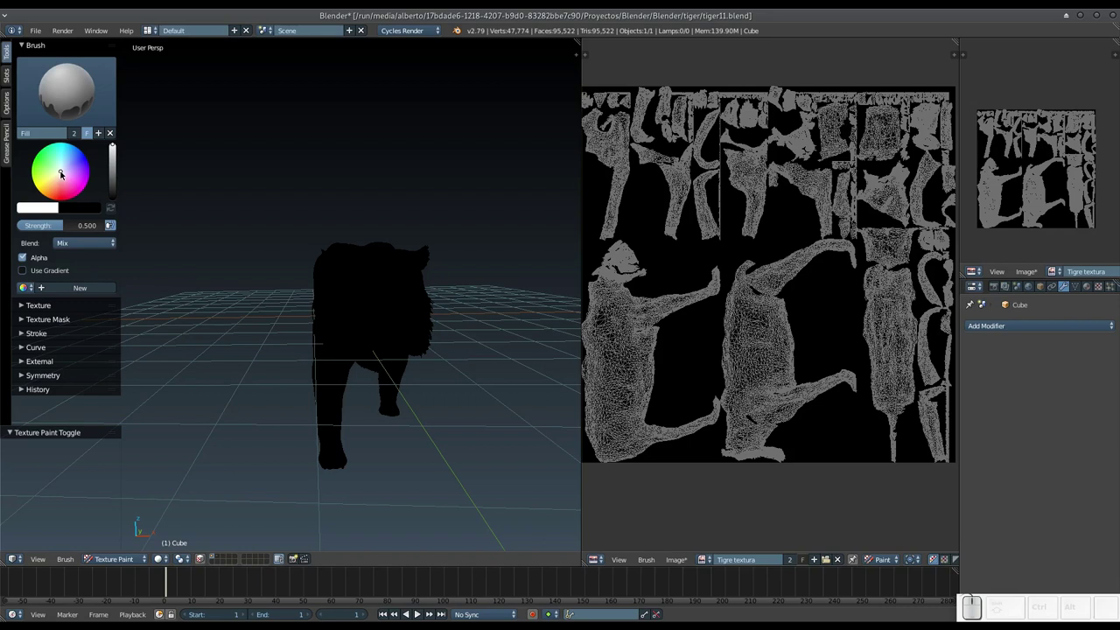
Pick orange on the colour wheel and flood-fill the Tigre textura image so the whole tiger turns orange.
{"action": "left_click", "coordinate": [856, 148]}
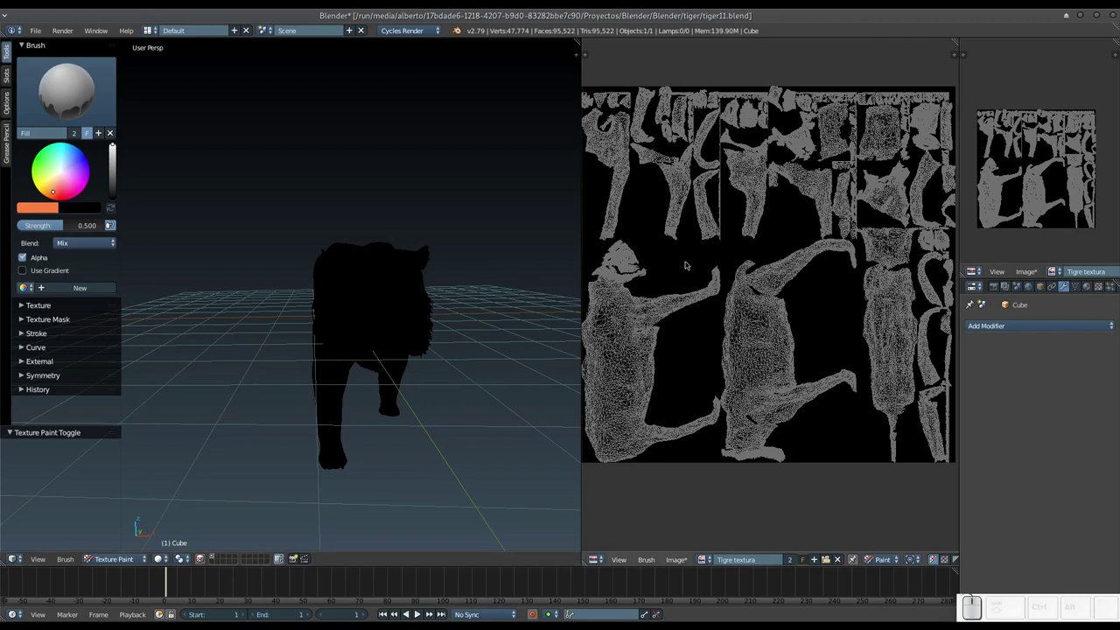
{"action": "left_click", "coordinate": [856, 149]}
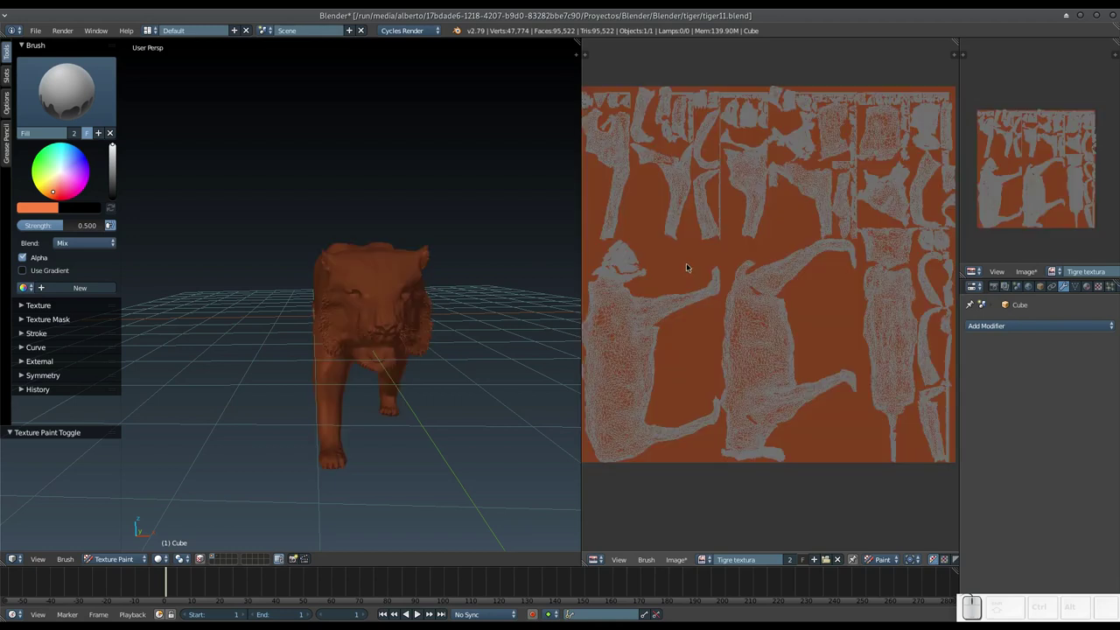
{"action": "left_click", "coordinate": [690, 270]}
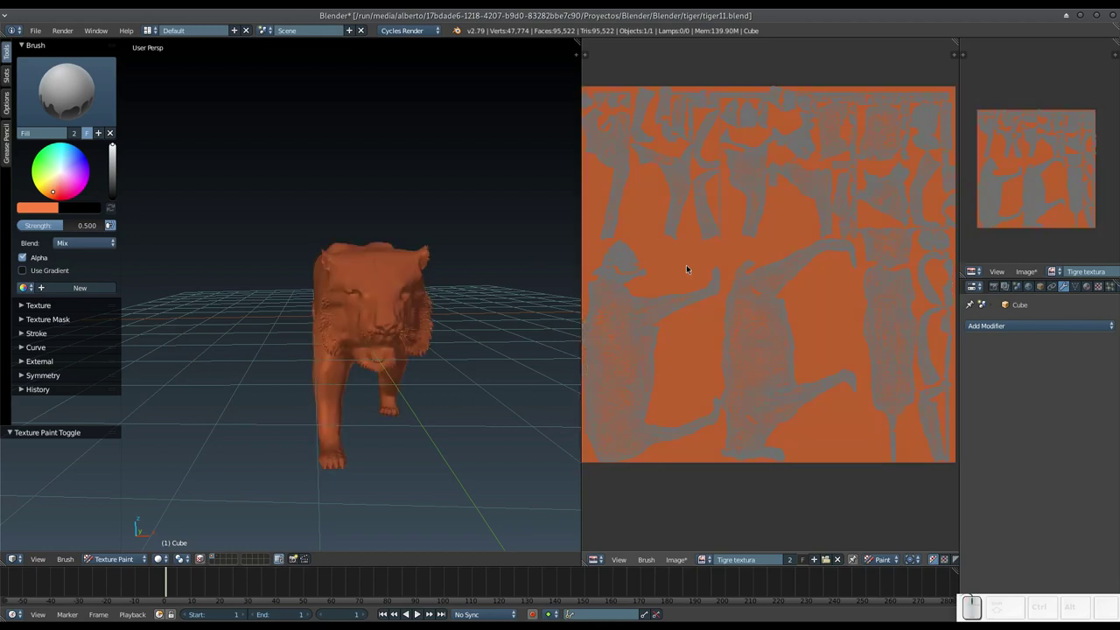
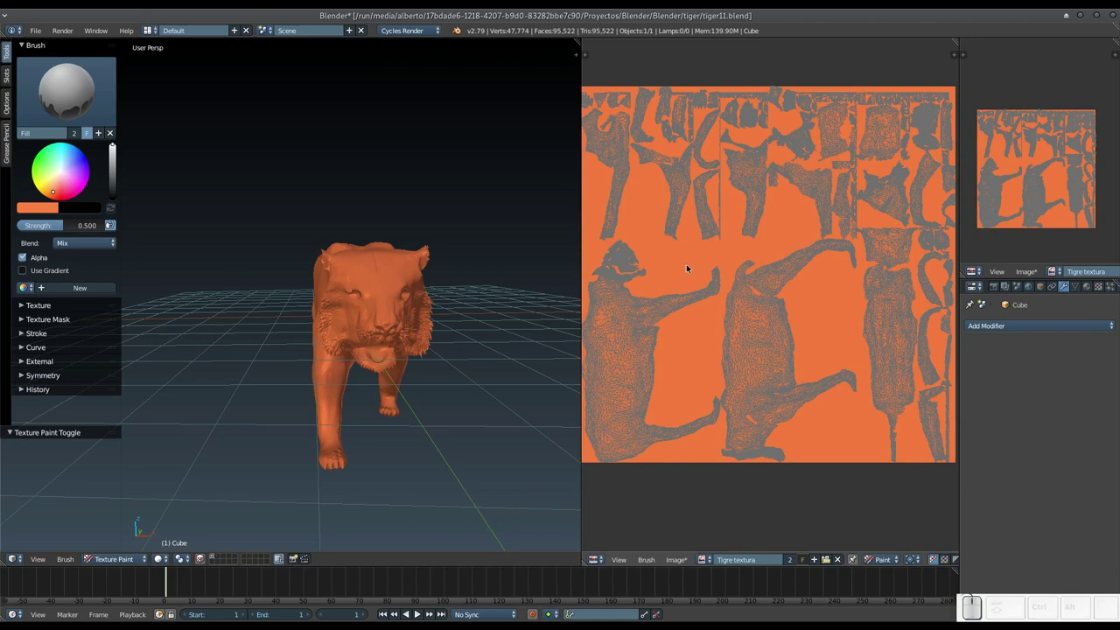
{"action": "left_click", "coordinate": [688, 266]}
{"action": "left_click", "coordinate": [690, 266]}
{"action": "double_click", "coordinate": [688, 266]}
{"action": "left_click", "coordinate": [688, 265]}
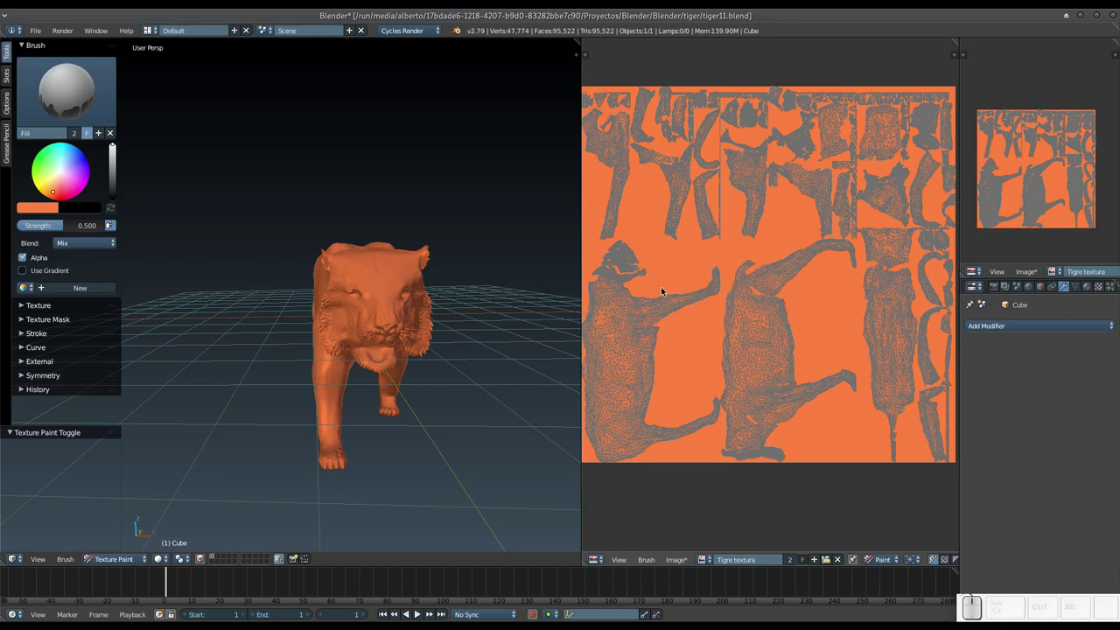
Bring the tiger's flank into view, switch to the freehand draw brush and shrink its radius to 16 px.
{"action": "left_click_drag", "start_coordinate": [483, 300], "coordinate": [461, 306]}
{"action": "left_click_drag", "start_coordinate": [461, 306], "coordinate": [459, 293]}
{"action": "left_click", "coordinate": [461, 297]}
{"action": "left_click_drag", "start_coordinate": [456, 288], "coordinate": [446, 281]}
{"action": "key", "text": "KP_Add"}
{"action": "left_click", "coordinate": [446, 281]}
{"action": "middle_click", "coordinate": [395, 292]}
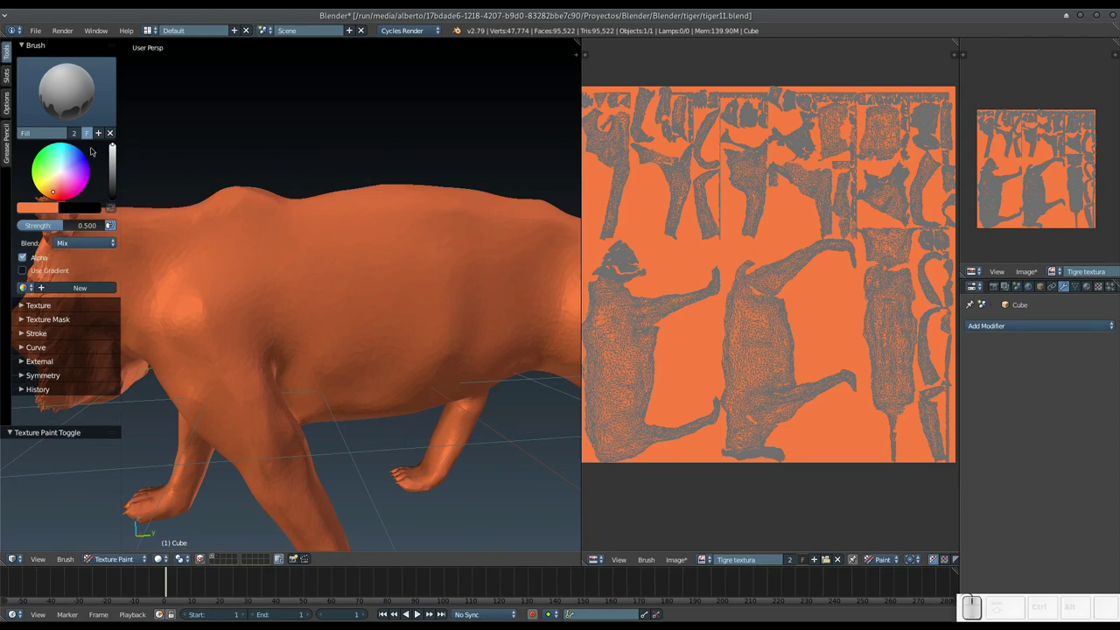
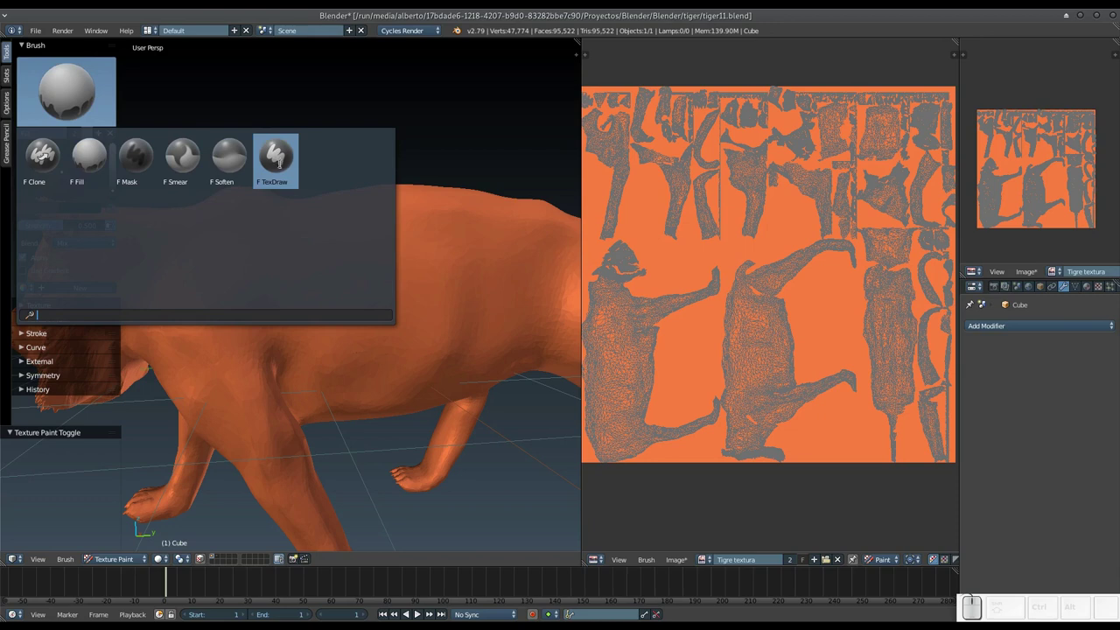
{"action": "left_click", "coordinate": [283, 166]}
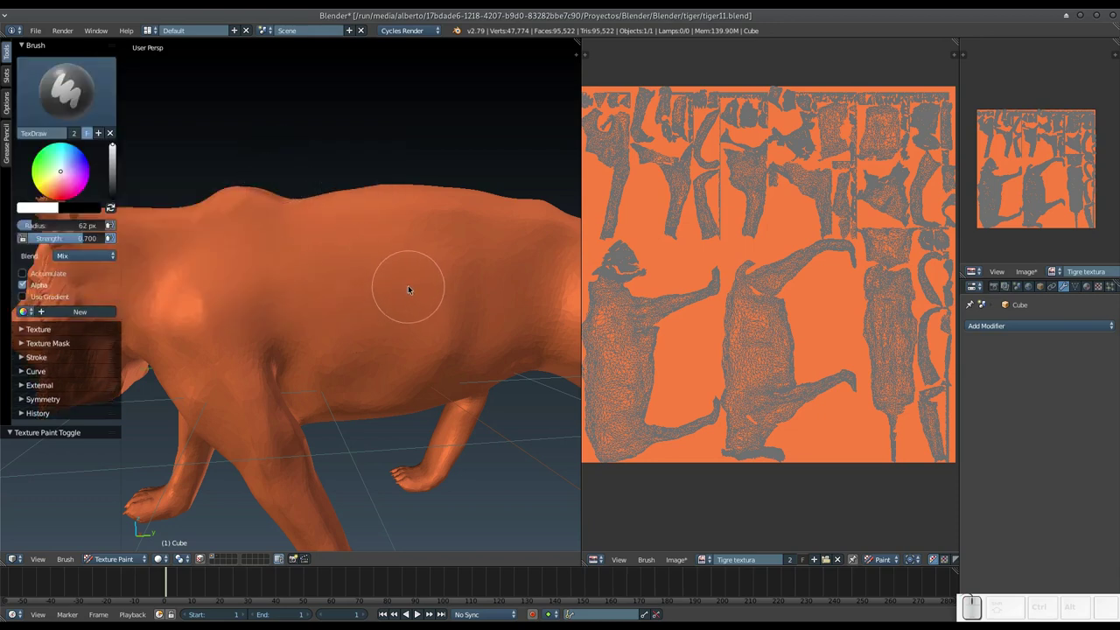
{"action": "key", "text": "f"}
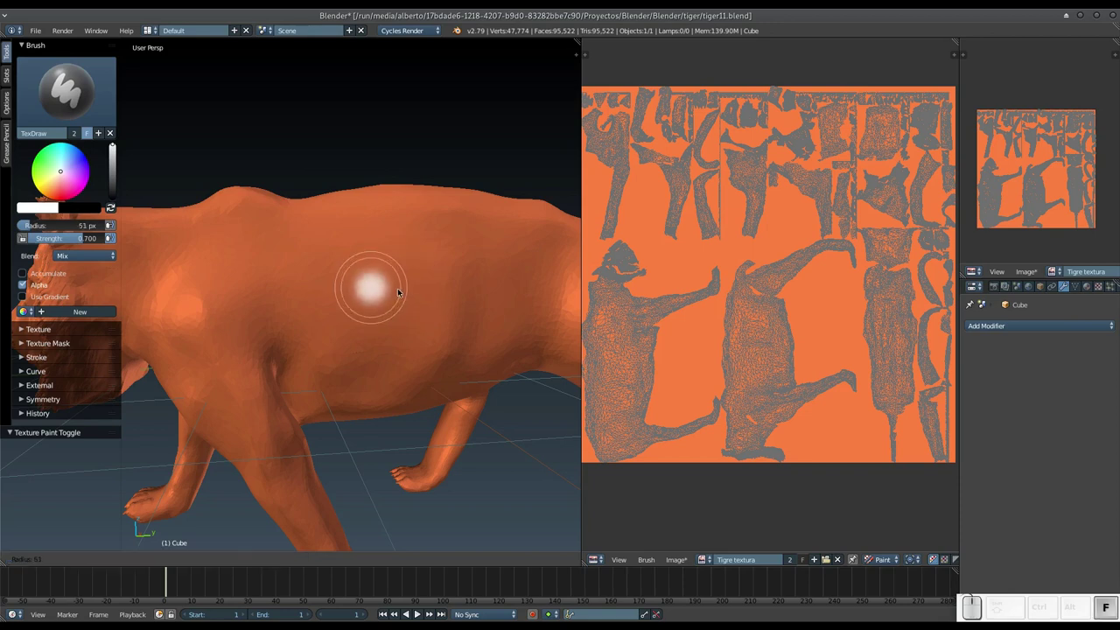
Try a first test stroke on the tiger's back and undo it.
{"action": "left_click", "coordinate": [387, 290]}
{"action": "left_click_drag", "start_coordinate": [339, 221], "coordinate": [347, 257]}
{"action": "left_click_drag", "start_coordinate": [347, 254], "coordinate": [344, 242]}
{"action": "double_click", "coordinate": [330, 208]}
{"action": "key", "text": "ctrl+z"}
Pick black on the colour wheel and hand-paint a dark stripe across the flank, undoing the last mark.
{"action": "left_click_drag", "start_coordinate": [111, 144], "coordinate": [116, 191]}
{"action": "left_click_drag", "start_coordinate": [326, 201], "coordinate": [330, 231]}
{"action": "left_click_drag", "start_coordinate": [334, 205], "coordinate": [340, 281]}
{"action": "left_click_drag", "start_coordinate": [341, 271], "coordinate": [338, 292]}
{"action": "left_click_drag", "start_coordinate": [333, 299], "coordinate": [336, 343]}
{"action": "middle_click", "coordinate": [339, 351]}
{"action": "left_click_drag", "start_coordinate": [341, 451], "coordinate": [321, 389]}
{"action": "left_click_drag", "start_coordinate": [323, 393], "coordinate": [366, 451]}
{"action": "left_click_drag", "start_coordinate": [359, 450], "coordinate": [358, 434]}
{"action": "left_click_drag", "start_coordinate": [358, 434], "coordinate": [422, 279]}
{"action": "left_click_drag", "start_coordinate": [391, 249], "coordinate": [342, 224]}
{"action": "left_click", "coordinate": [367, 227]}
{"action": "key", "text": "ctrl+z"}
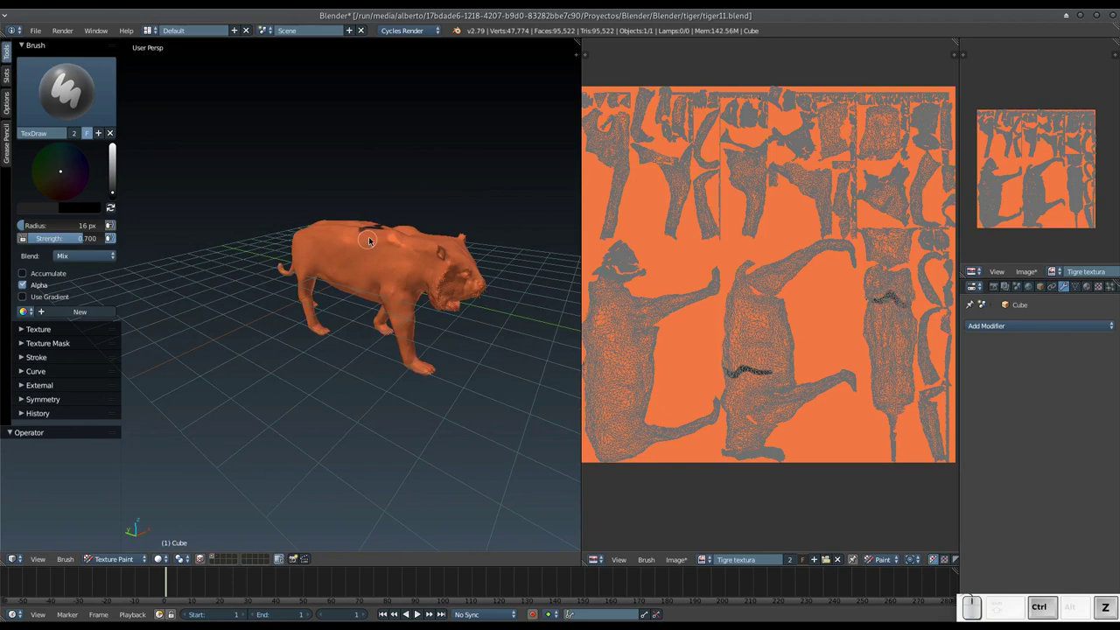
Zoom onto the body and start a black stripe on the tiger's back running down the flank.
{"action": "key", "text": "KP_Add"}
{"action": "left_click_drag", "start_coordinate": [383, 225], "coordinate": [384, 195]}
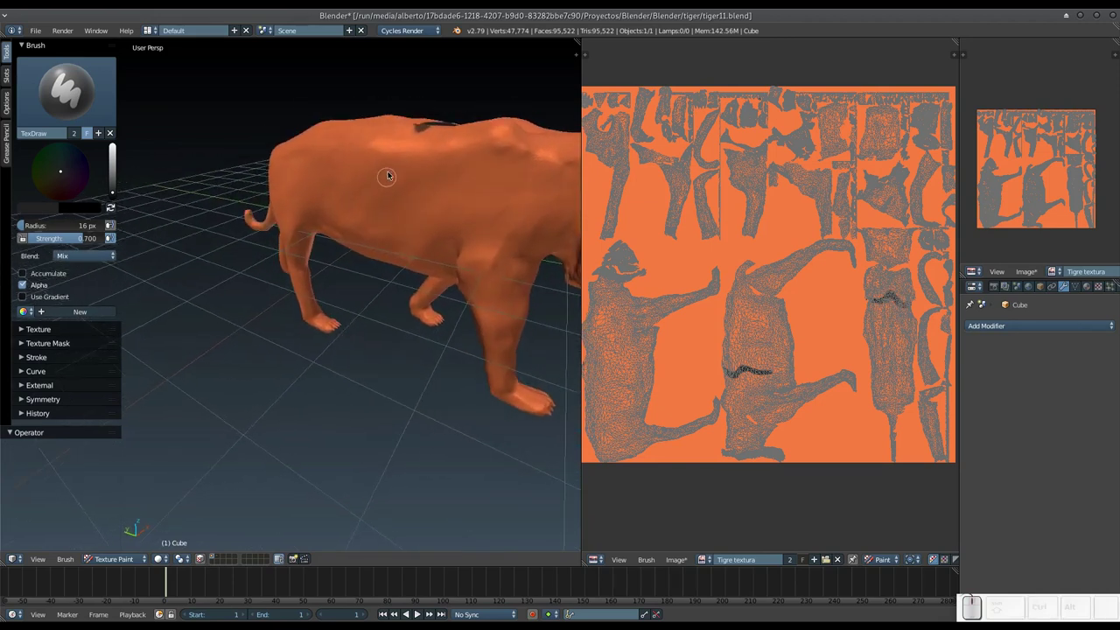
{"action": "left_click", "coordinate": [410, 145]}
{"action": "left_click", "coordinate": [420, 135]}
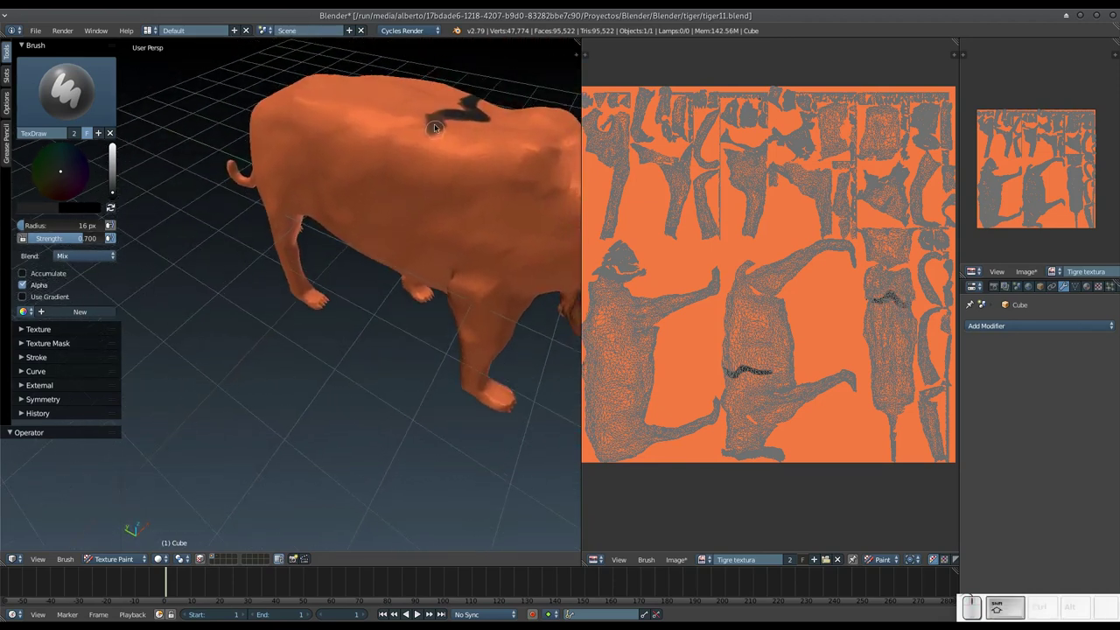
{"action": "left_click_drag", "start_coordinate": [441, 119], "coordinate": [397, 177]}
{"action": "left_click_drag", "start_coordinate": [400, 178], "coordinate": [385, 224]}
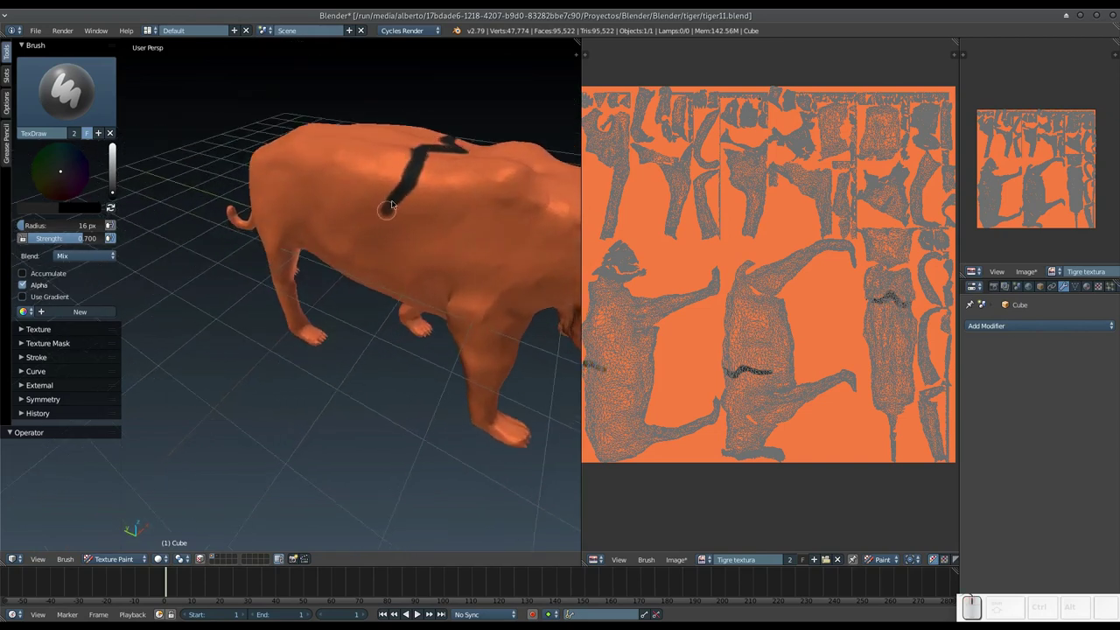
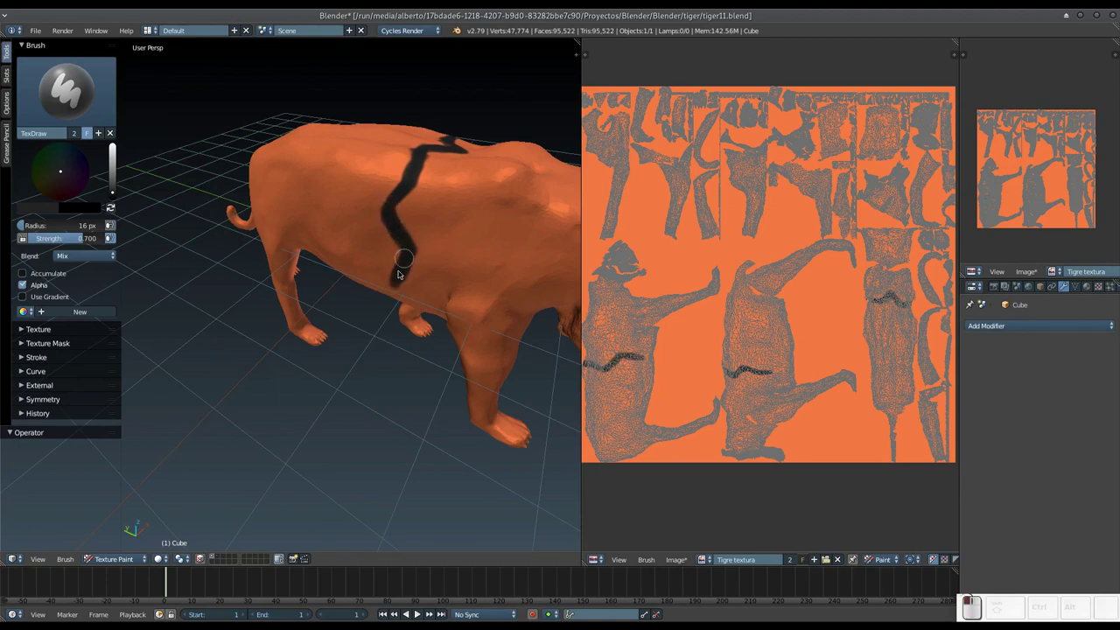
Extend the wavy black stripes further down the side toward the belly.
{"action": "left_click_drag", "start_coordinate": [419, 166], "coordinate": [405, 253]}
{"action": "left_click_drag", "start_coordinate": [408, 263], "coordinate": [424, 250]}
{"action": "left_click_drag", "start_coordinate": [424, 250], "coordinate": [433, 244]}
{"action": "left_click_drag", "start_coordinate": [444, 256], "coordinate": [496, 257]}
{"action": "left_click_drag", "start_coordinate": [480, 261], "coordinate": [455, 252]}
{"action": "left_click_drag", "start_coordinate": [450, 254], "coordinate": [428, 238]}
{"action": "key", "text": "KP_Subtract"}
{"action": "left_click_drag", "start_coordinate": [429, 258], "coordinate": [415, 236]}
{"action": "left_click_drag", "start_coordinate": [417, 244], "coordinate": [381, 257]}
{"action": "left_click_drag", "start_coordinate": [384, 195], "coordinate": [417, 231]}
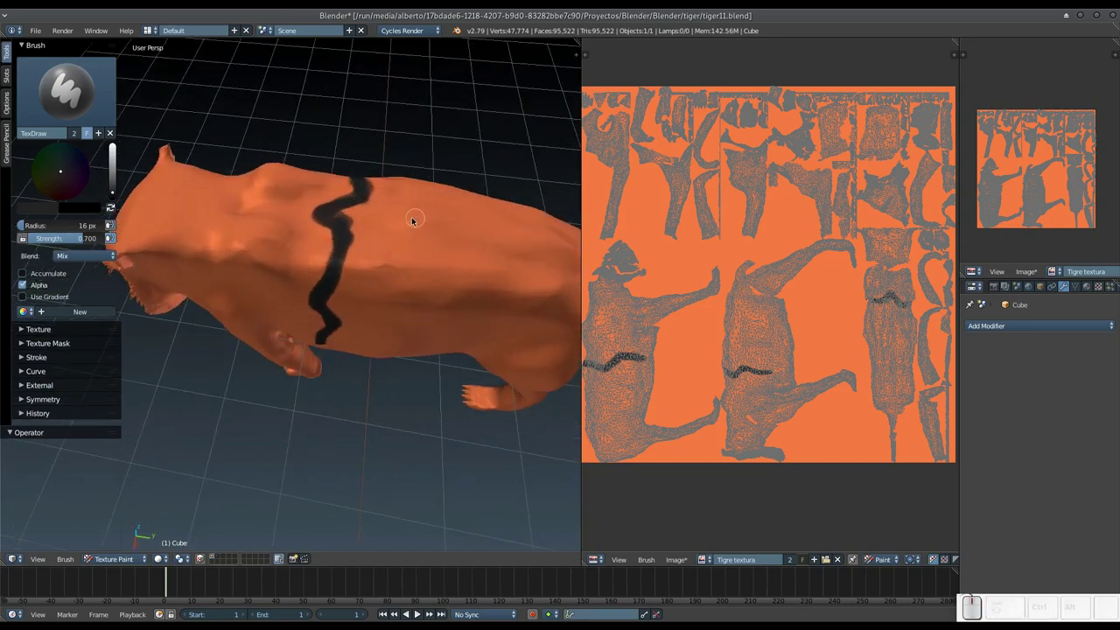
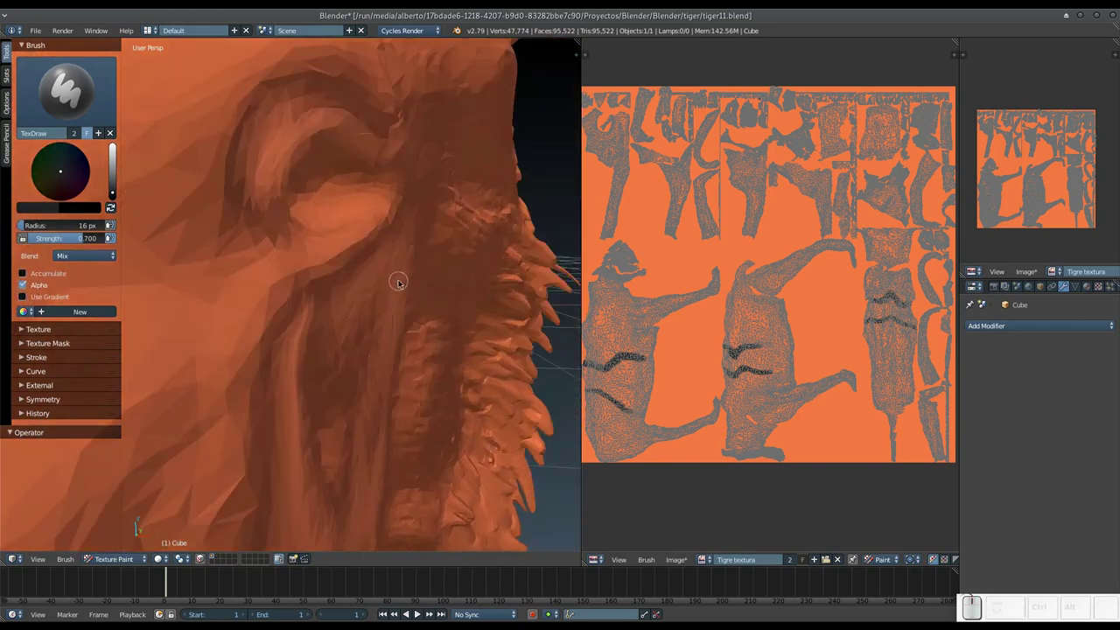
{"action": "key", "text": "KP_Subtract"}
{"action": "left_click_drag", "start_coordinate": [361, 311], "coordinate": [375, 299]}
{"action": "middle_click", "coordinate": [375, 297]}
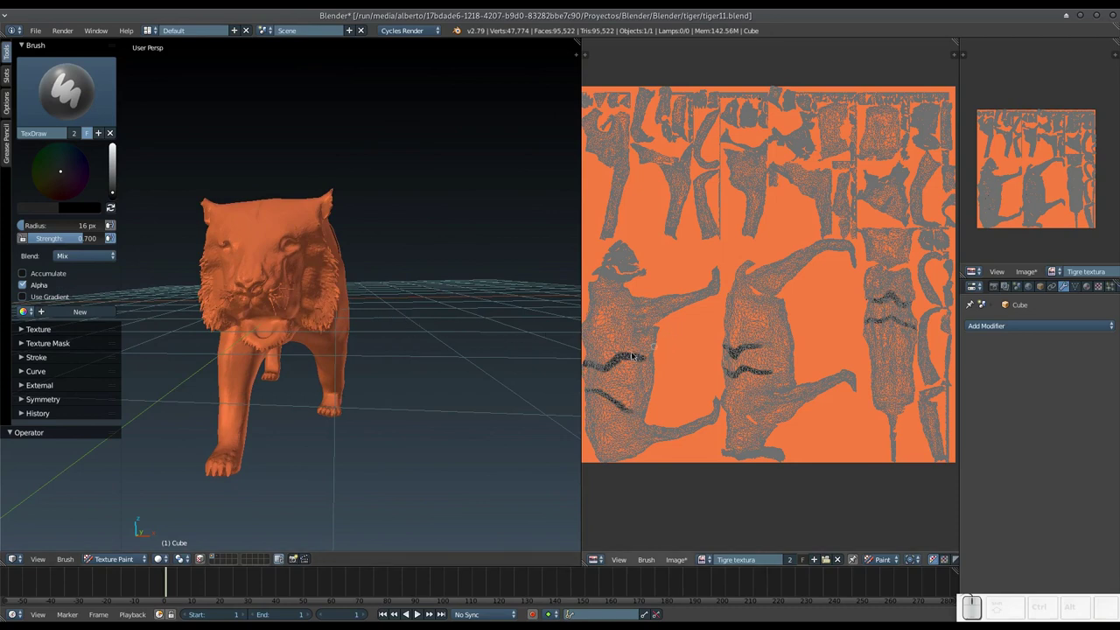
{"action": "left_click_drag", "start_coordinate": [393, 377], "coordinate": [304, 375]}
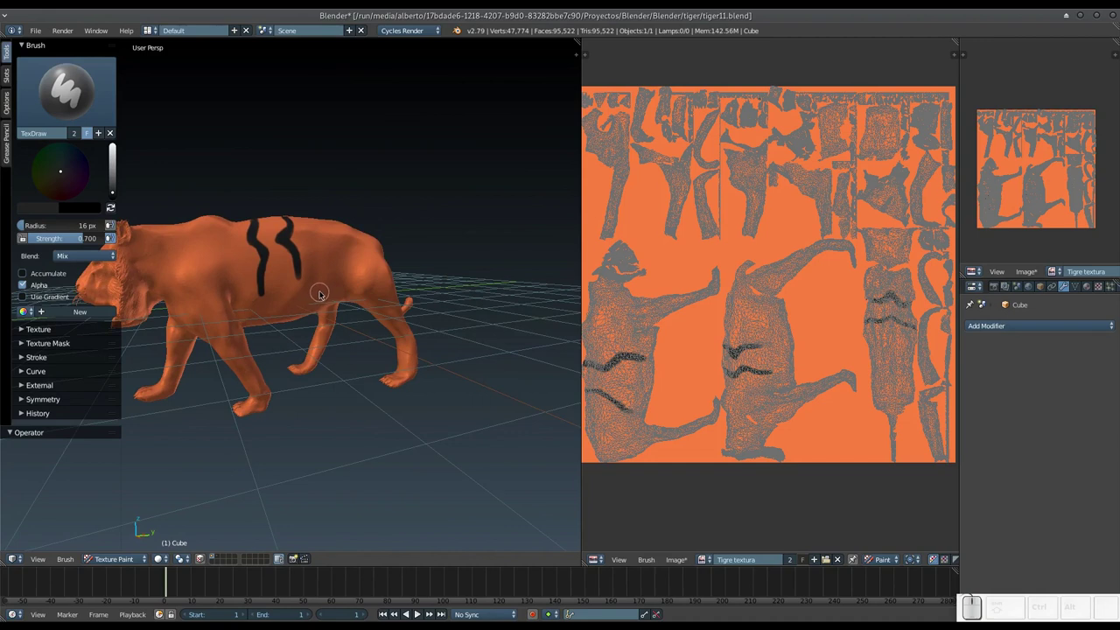
{"action": "left_click_drag", "start_coordinate": [287, 283], "coordinate": [313, 287]}
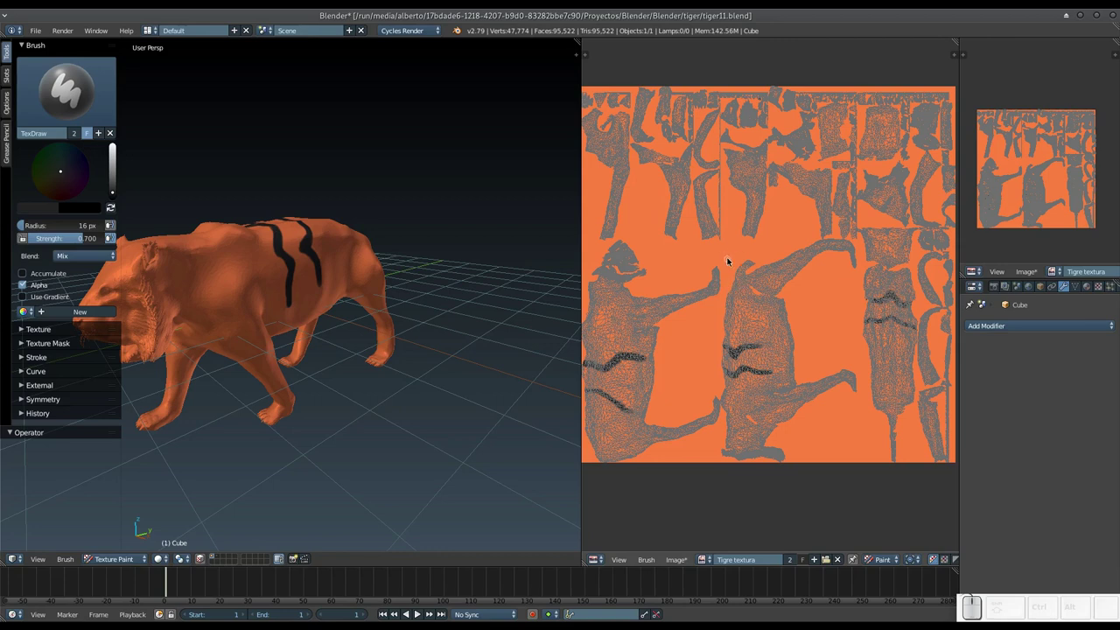
Bring up Save As Image for the texture and trim the file name from 'Tigre textura.png' toward 'Tigre.png'.
{"action": "key", "text": "F3"}
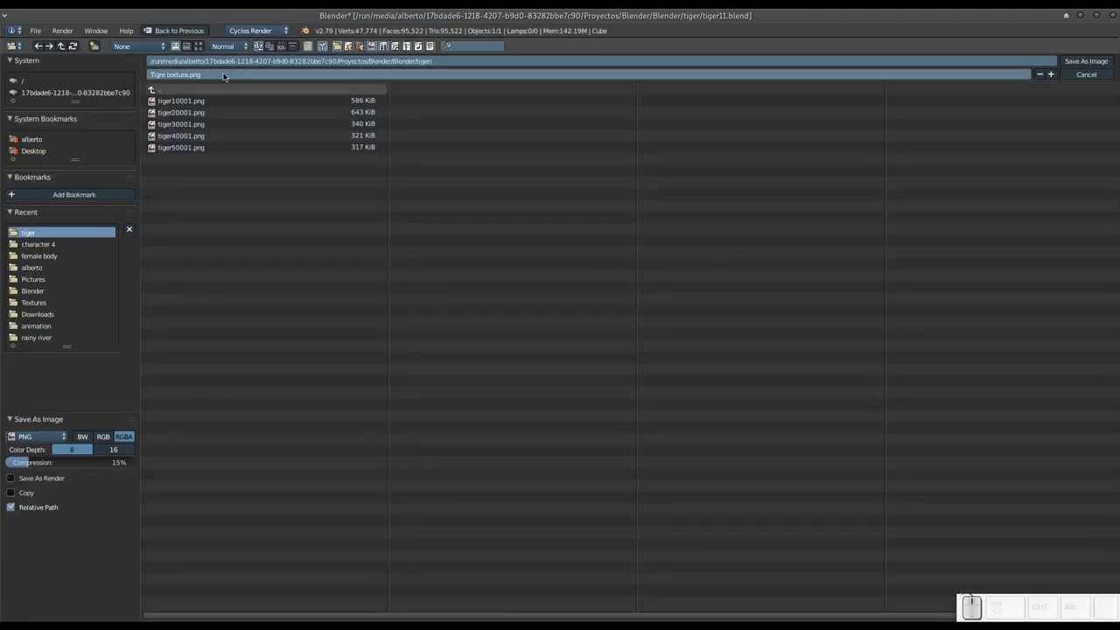
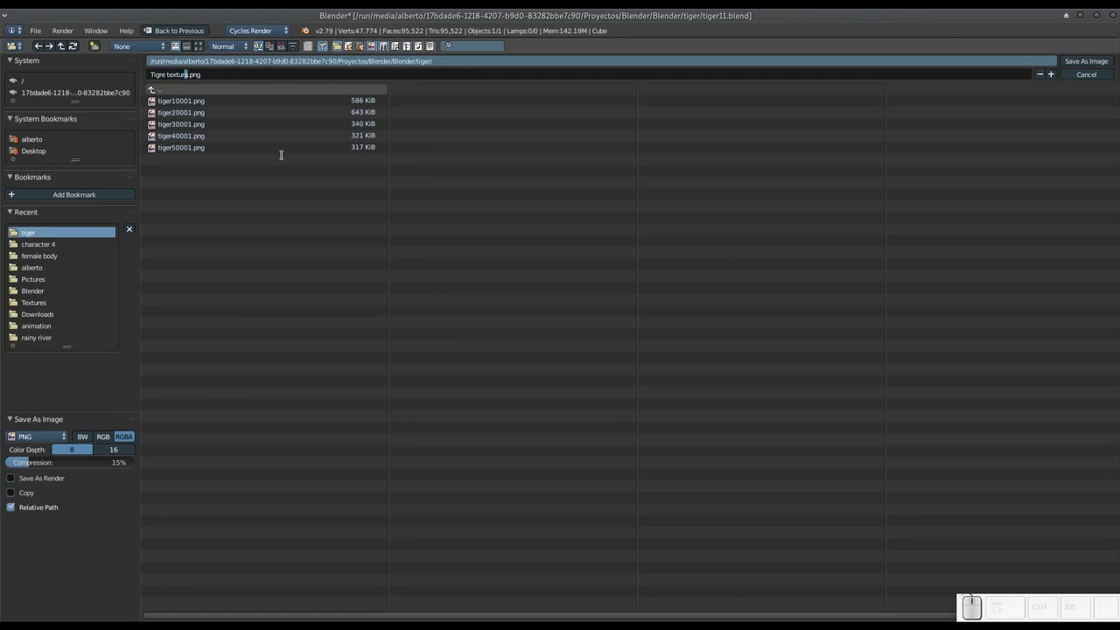
{"action": "key", "text": "Right"}
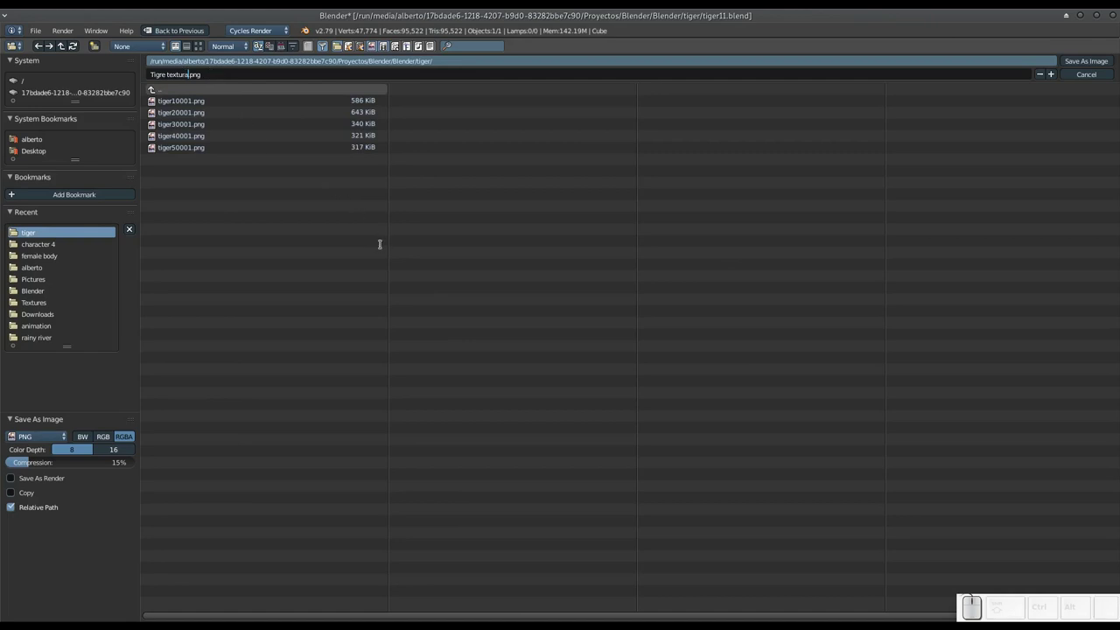
{"action": "key", "text": "BackSpace"}
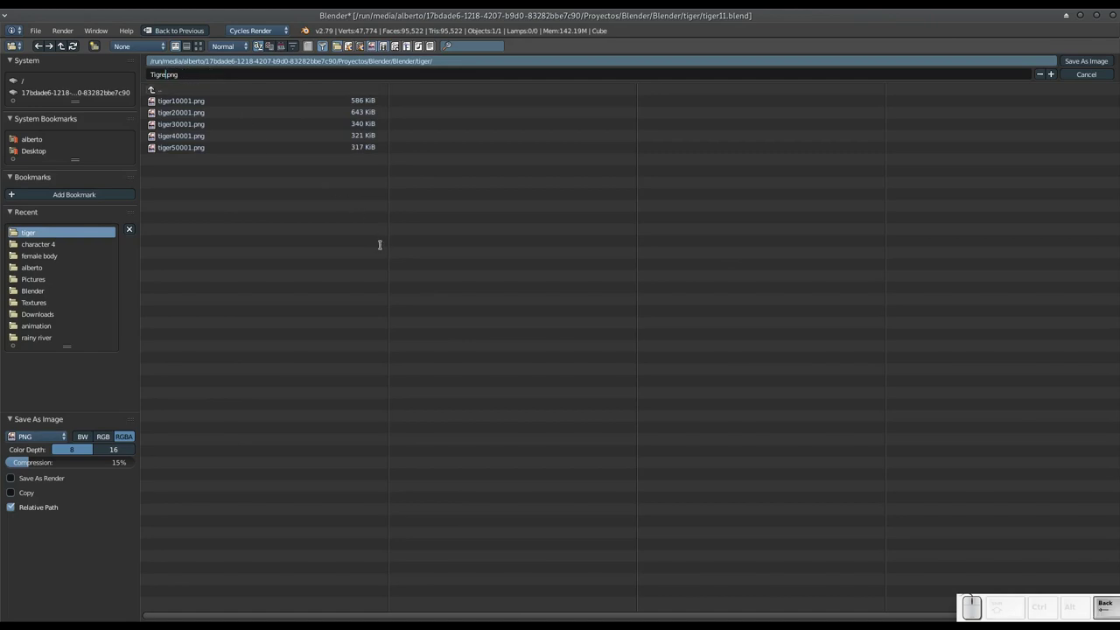
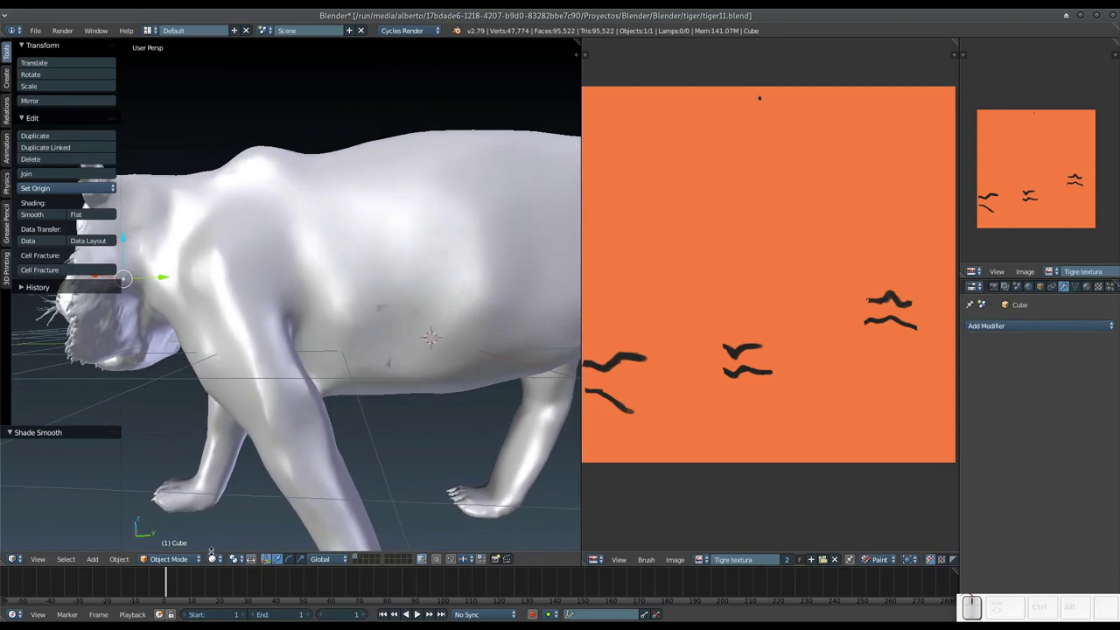
Set viewport shading to Texture so the striped orange tiger shows, and join away the image editor area.
{"action": "left_click", "coordinate": [212, 557]}
{"action": "left_click", "coordinate": [240, 509]}
{"action": "left_click_drag", "start_coordinate": [309, 369], "coordinate": [328, 347]}
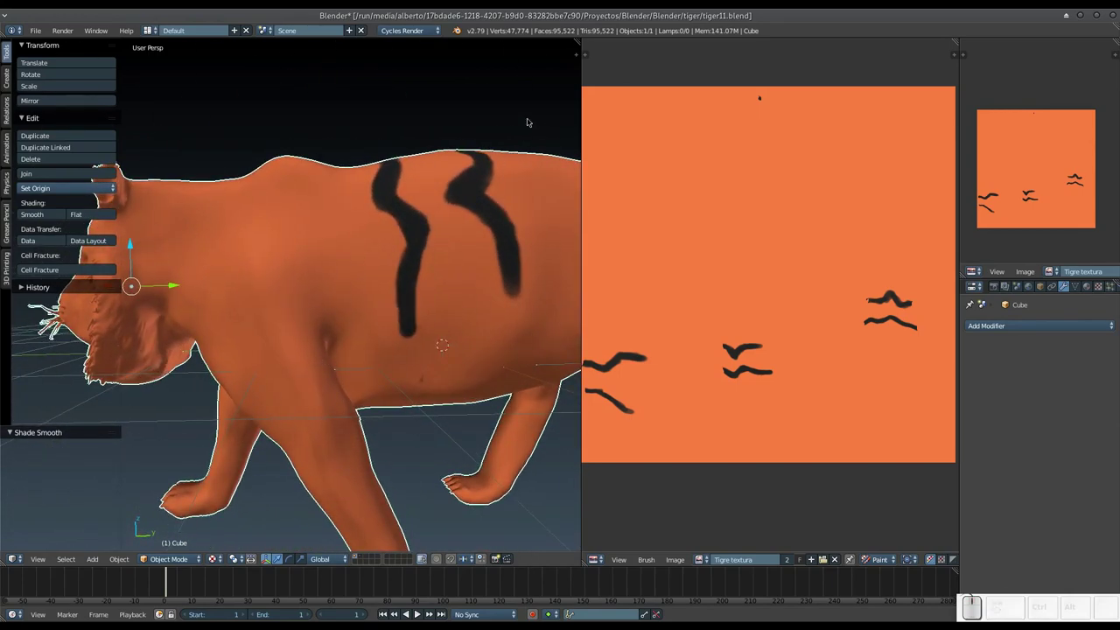
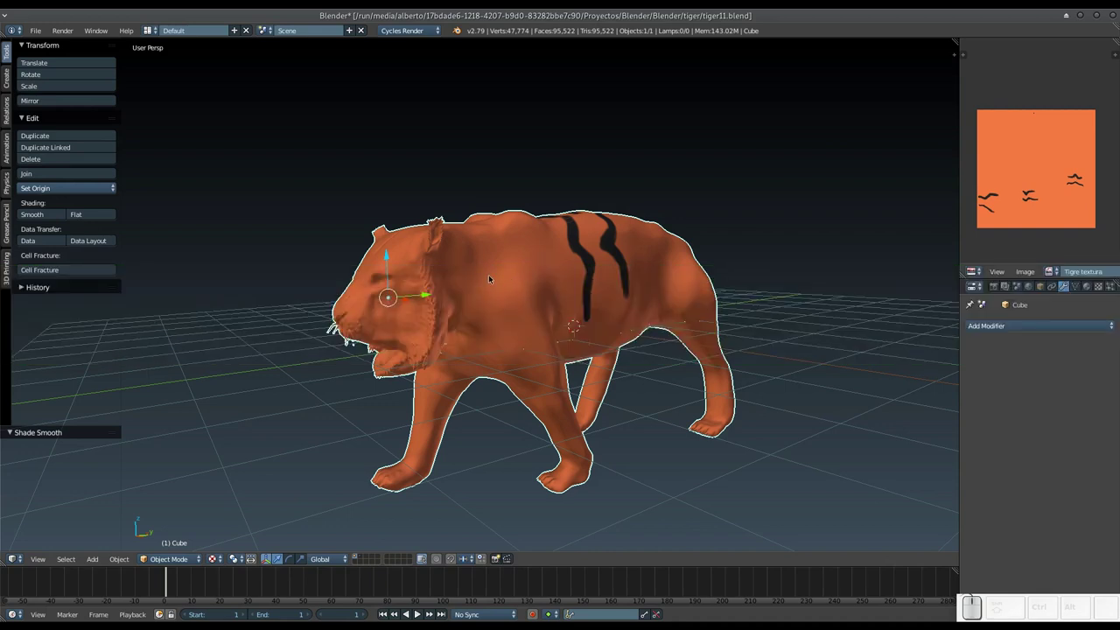
{"action": "left_click_drag", "start_coordinate": [426, 300], "coordinate": [489, 304]}
{"action": "left_click_drag", "start_coordinate": [515, 332], "coordinate": [479, 308]}
{"action": "left_click_drag", "start_coordinate": [518, 300], "coordinate": [484, 294]}
{"action": "scroll", "scroll_direction": "up", "scroll_amount": 3}
{"action": "left_click_drag", "start_coordinate": [482, 316], "coordinate": [477, 313]}
{"action": "scroll", "scroll_direction": "up", "scroll_amount": 3}
{"action": "left_click_drag", "start_coordinate": [488, 311], "coordinate": [522, 314]}
{"action": "scroll", "scroll_direction": "up", "scroll_amount": 3}
{"action": "left_click_drag", "start_coordinate": [524, 314], "coordinate": [479, 316]}
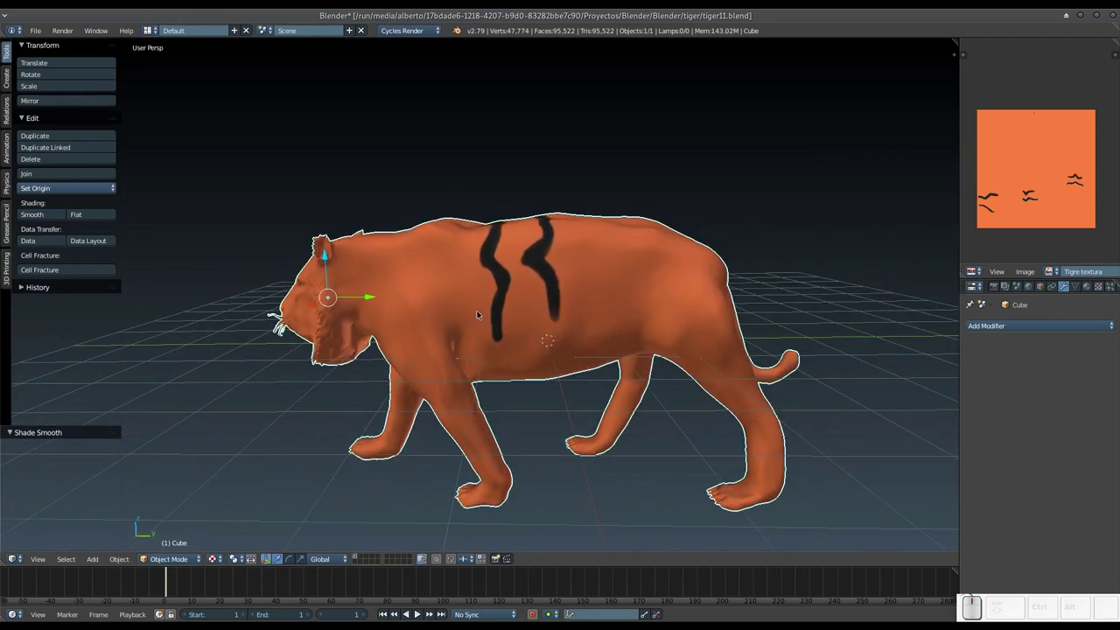
{"action": "left_click_drag", "start_coordinate": [486, 318], "coordinate": [478, 327]}
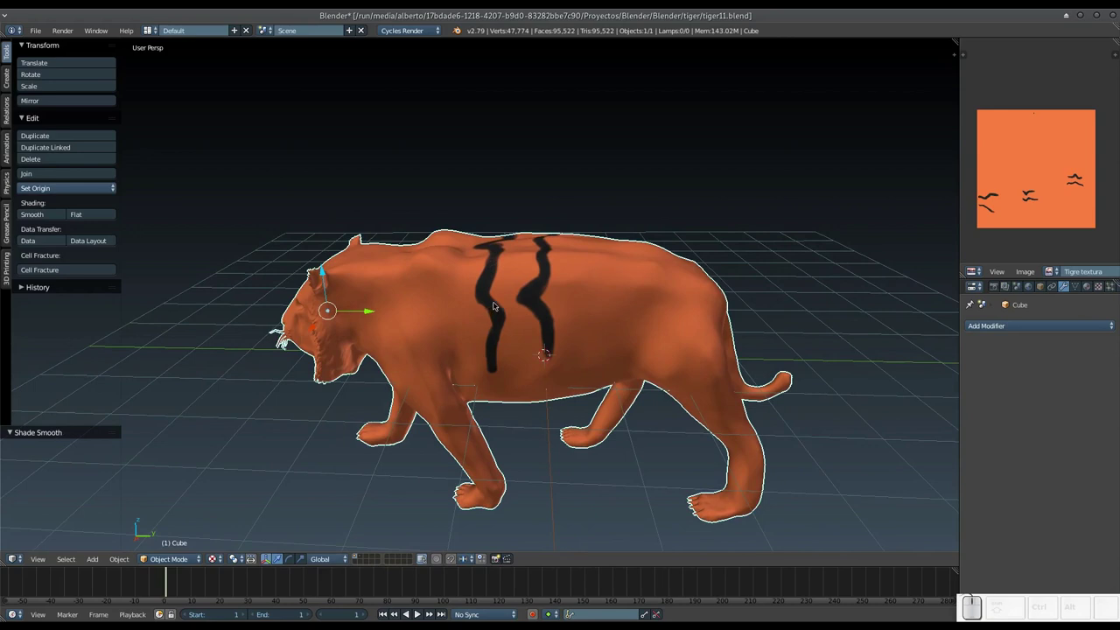
{"action": "left_click_drag", "start_coordinate": [497, 312], "coordinate": [504, 300]}
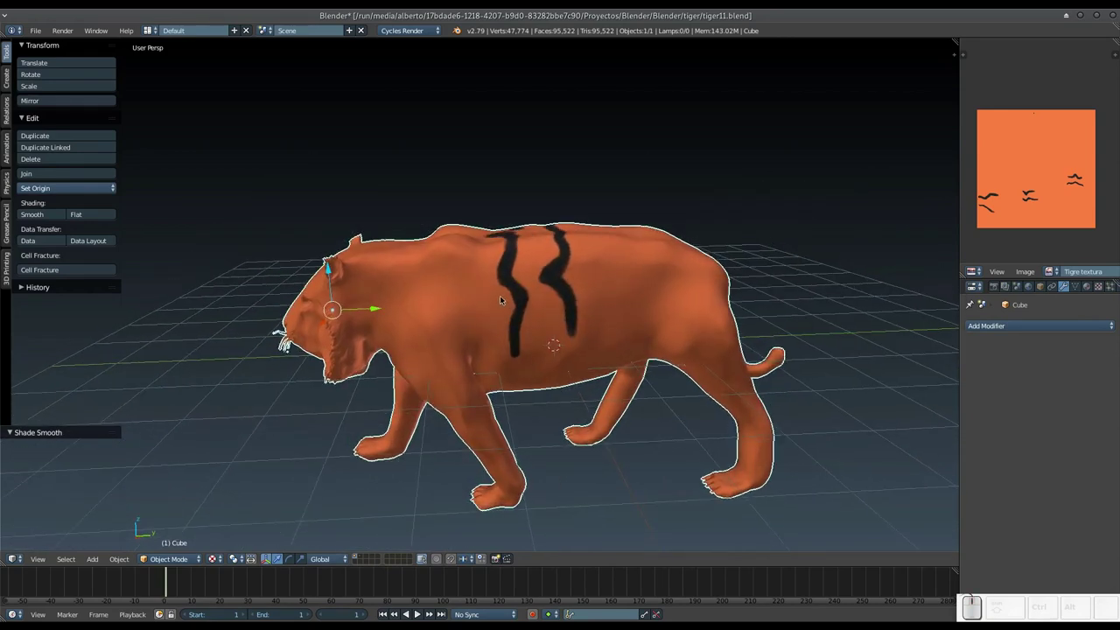
{"action": "right_click", "coordinate": [507, 305]}
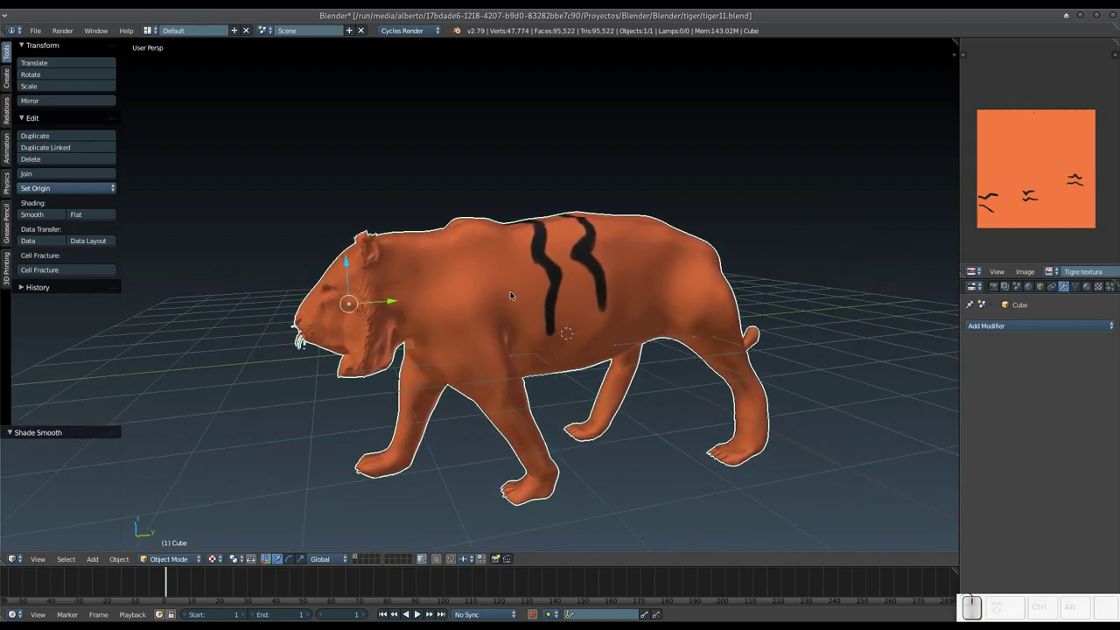
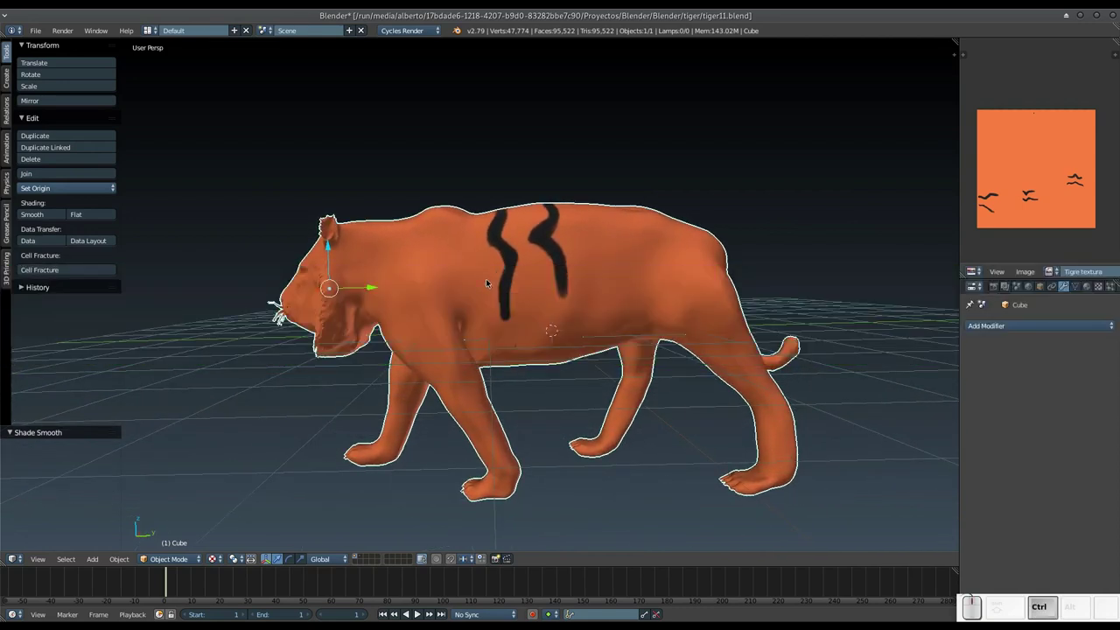
{"action": "key", "text": "ctrl+c"}
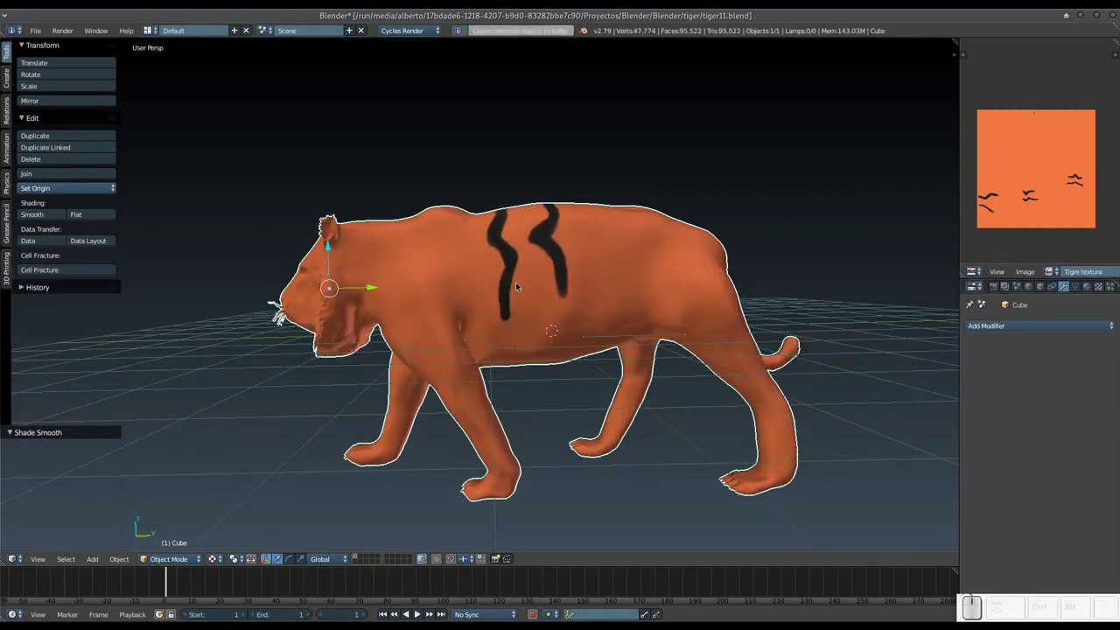
{"action": "key", "text": "shift+c"}
{"action": "right_click", "coordinate": [509, 296]}
{"action": "right_click", "coordinate": [531, 323]}
{"action": "key", "text": "KP_Add"}
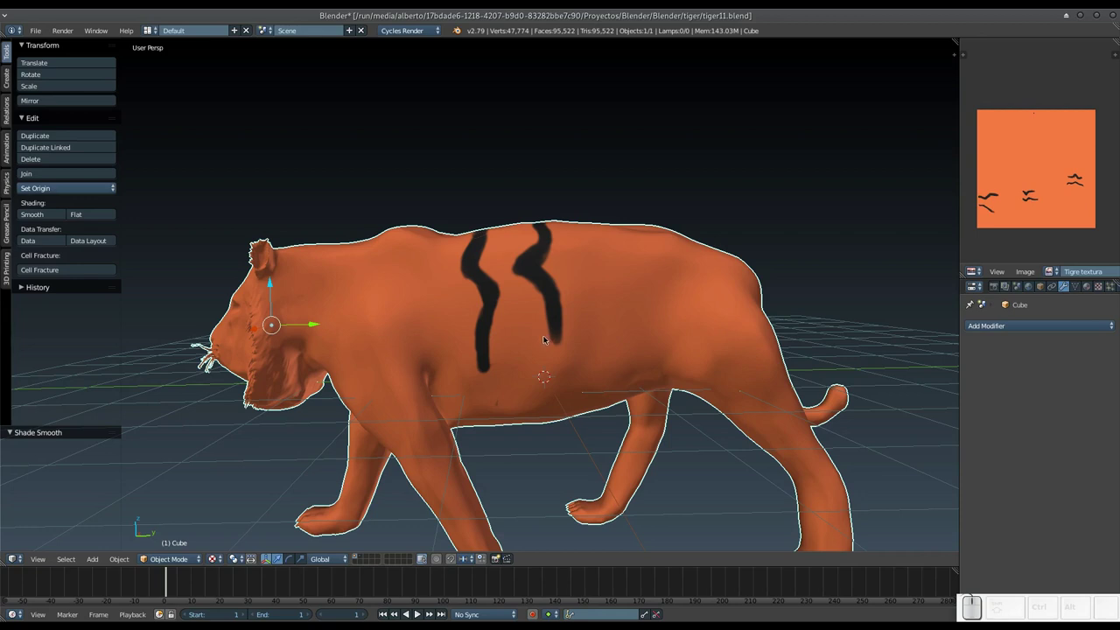
{"action": "left_click_drag", "start_coordinate": [543, 346], "coordinate": [533, 335]}
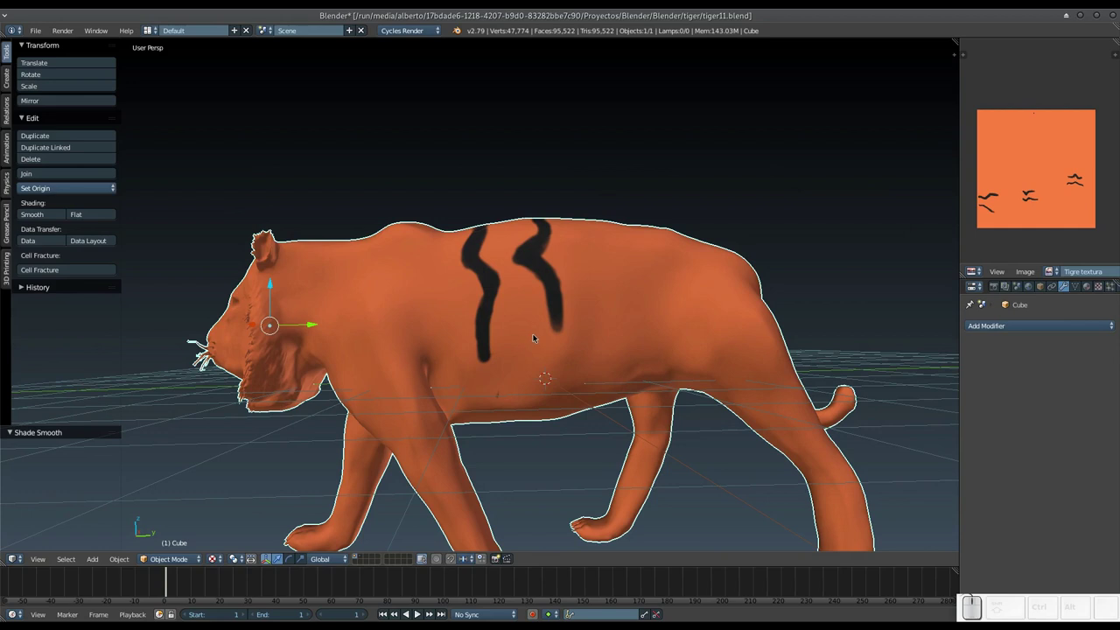
{"action": "left_click_drag", "start_coordinate": [532, 344], "coordinate": [511, 375]}
{"action": "left_click_drag", "start_coordinate": [511, 379], "coordinate": [524, 363]}
{"action": "middle_click", "coordinate": [528, 359]}
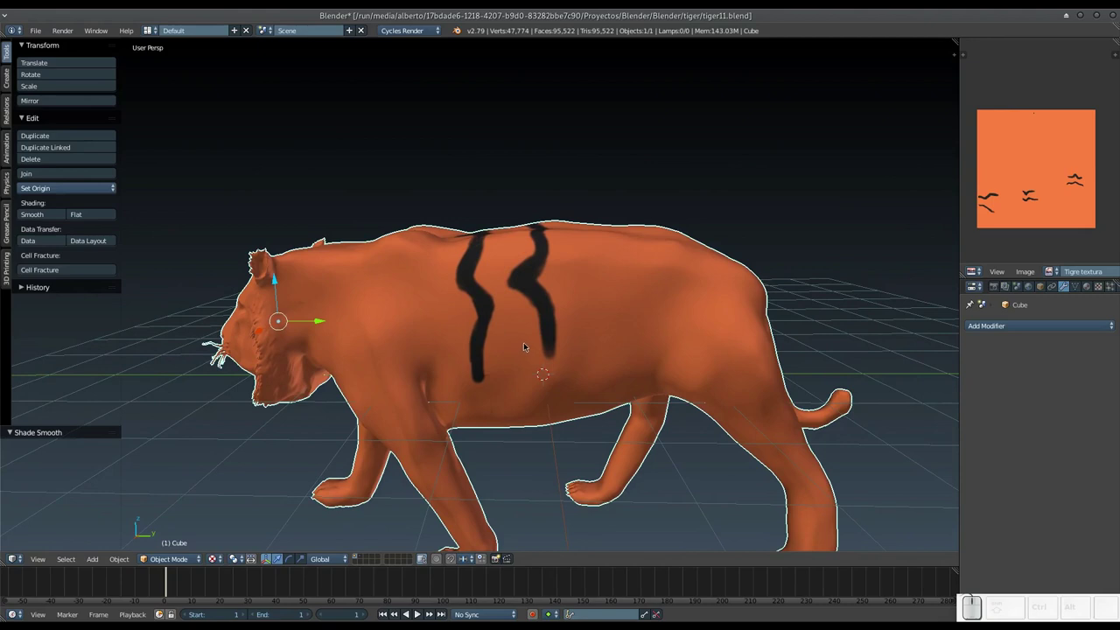
{"action": "middle_click", "coordinate": [531, 347]}
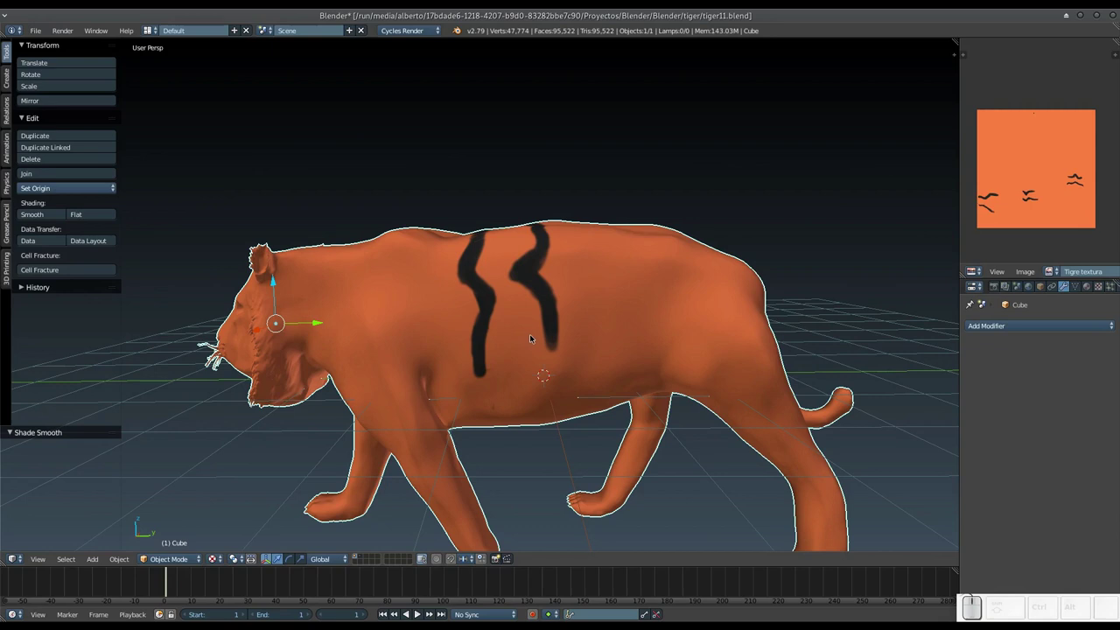
{"action": "left_click_drag", "start_coordinate": [531, 336], "coordinate": [536, 326]}
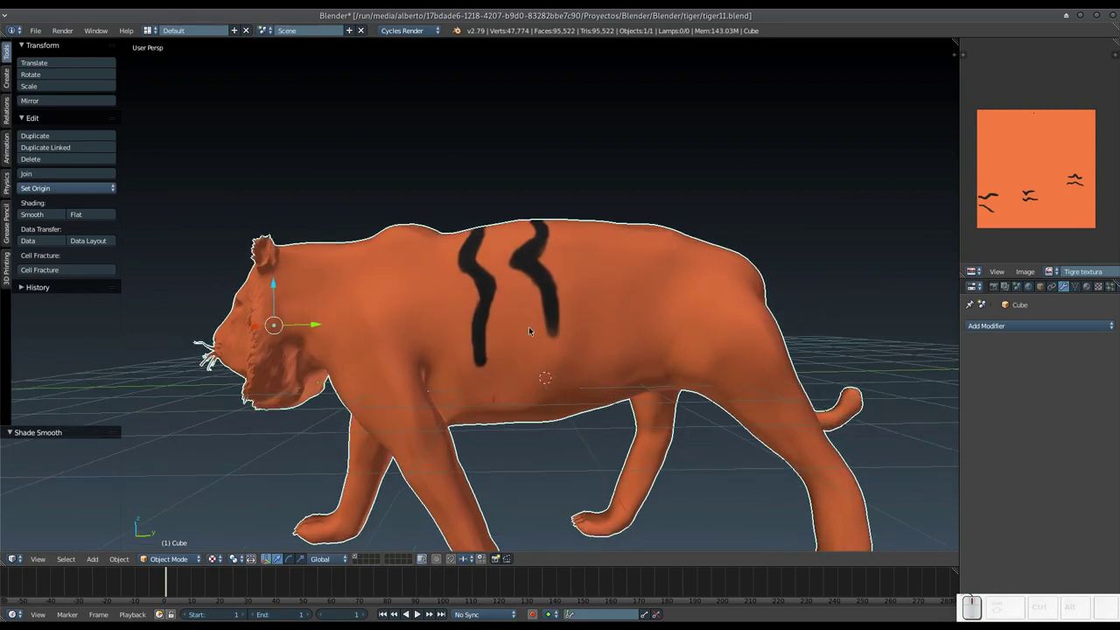